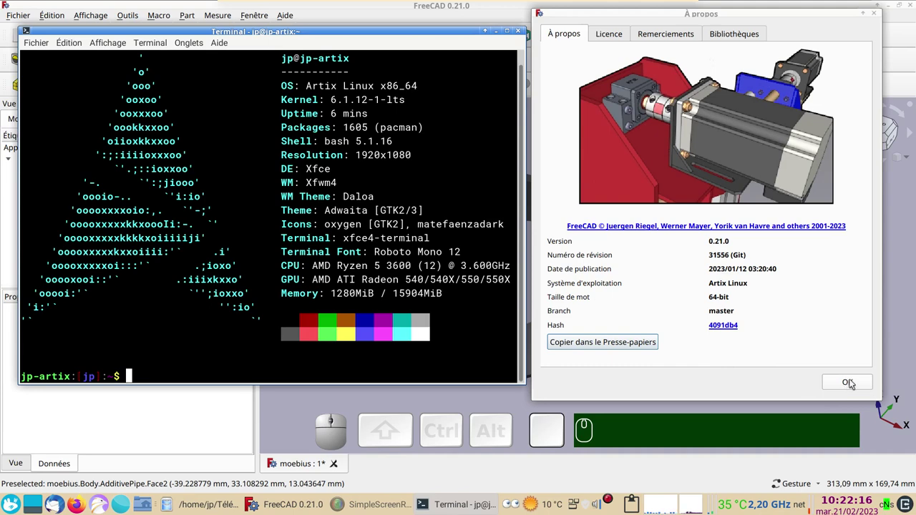
# Dismiss the About FreeCAD window and orbit around the finished Möbius strip
pyautogui.click(852, 382)
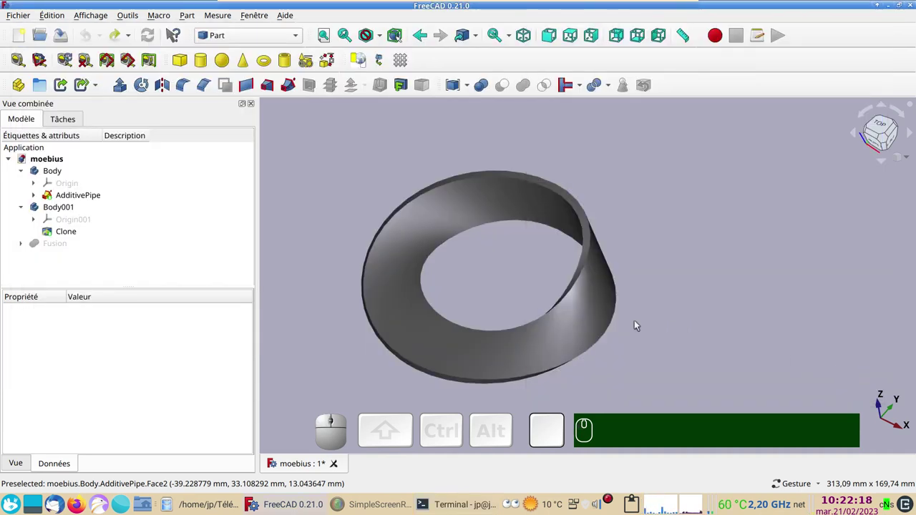
pyautogui.moveTo(684, 302); pyautogui.dragTo(720, 298)
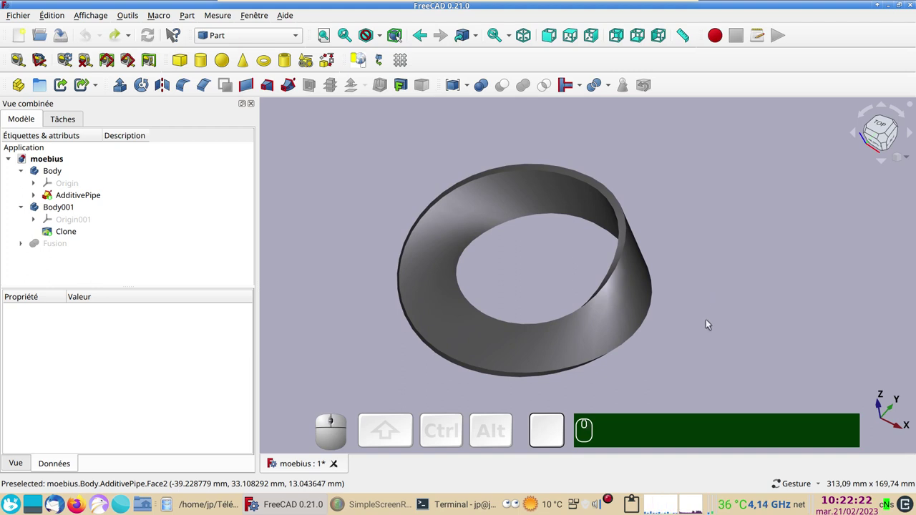
pyautogui.scroll(3)
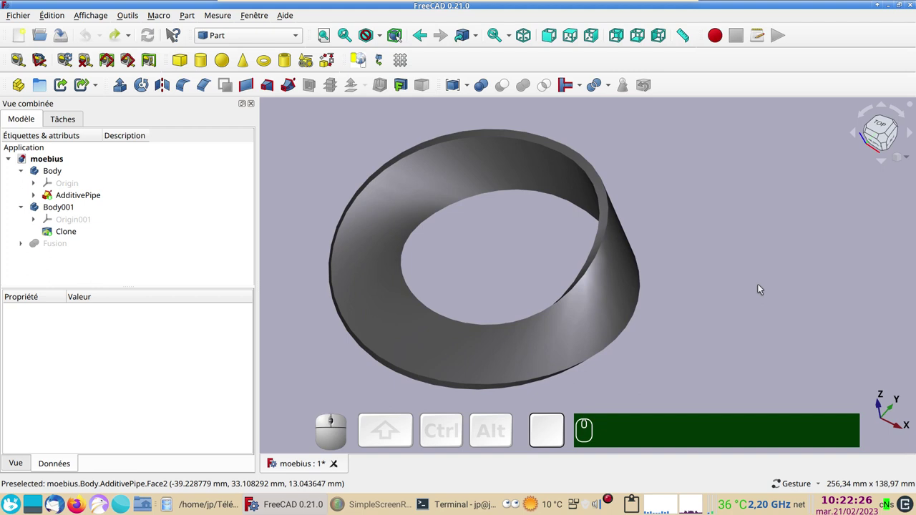
pyautogui.moveTo(771, 297); pyautogui.dragTo(726, 308)
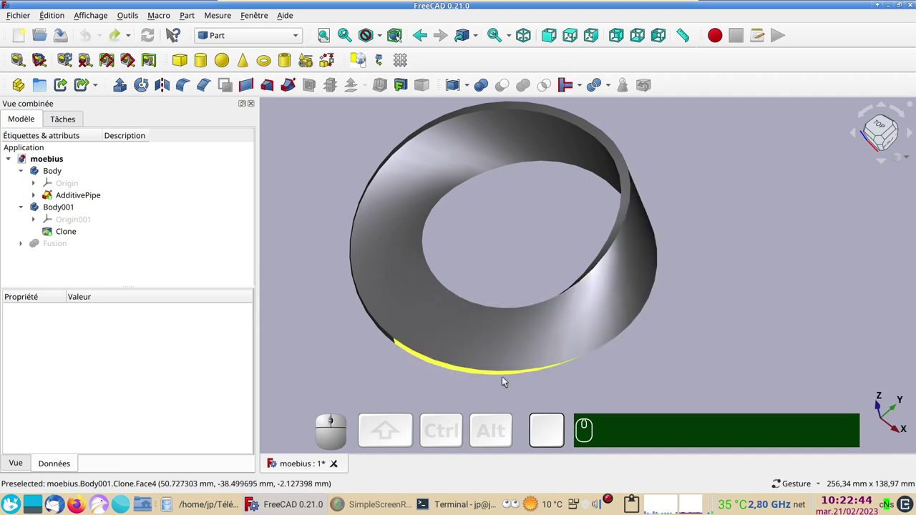
# Inspect the Clone and AdditivePipe objects in the tree, then clear the selection
pyautogui.click(437, 360)
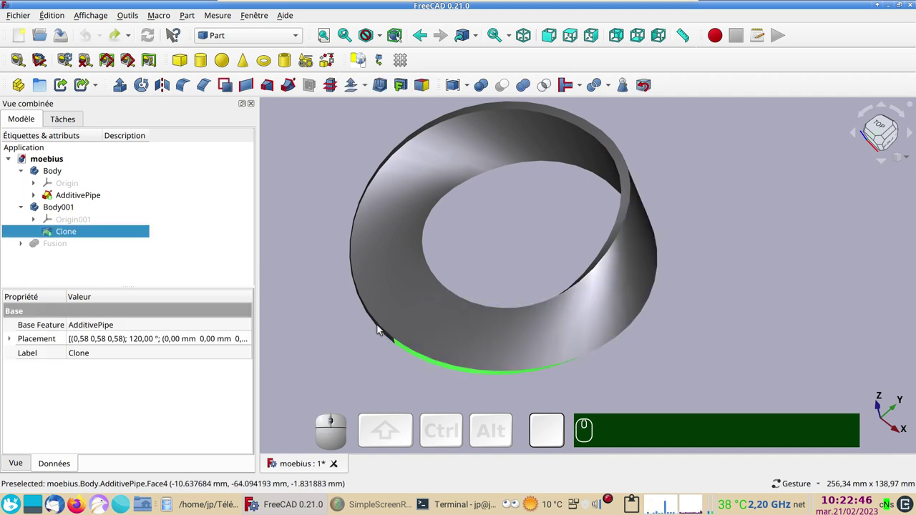
pyautogui.click(381, 328)
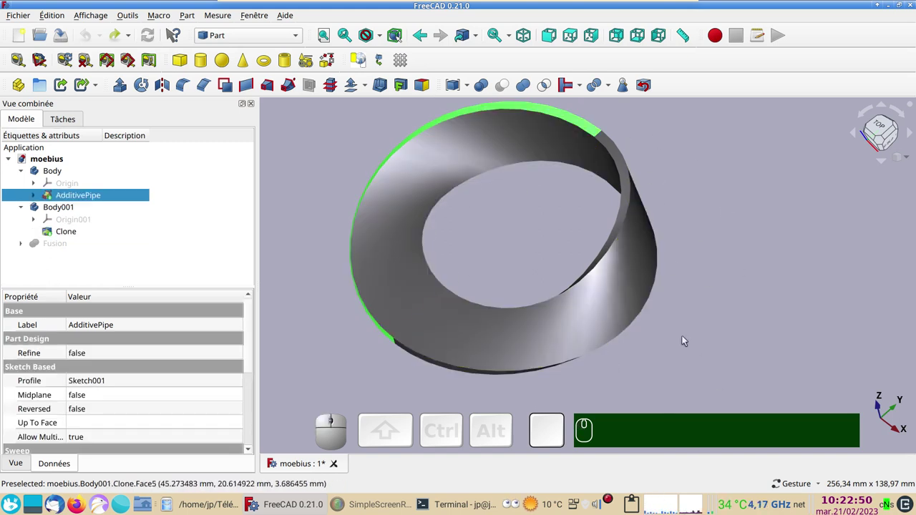
pyautogui.click(760, 276)
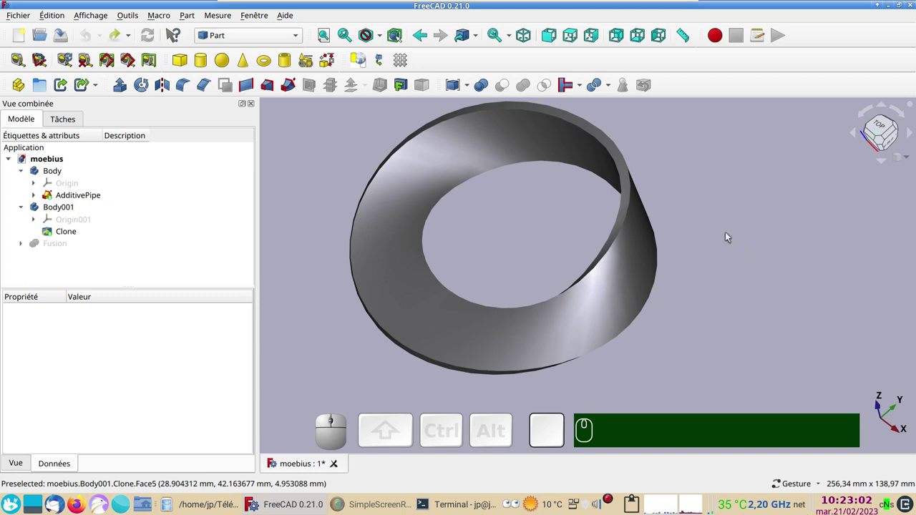
pyautogui.moveTo(721, 219); pyautogui.dragTo(737, 235)
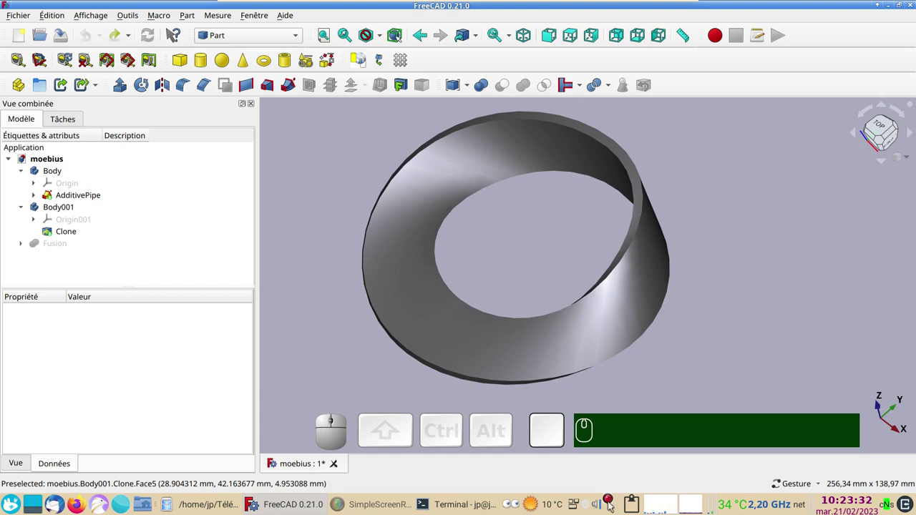
# Start a new document in the Part Design workbench and create a body
pyautogui.click(542, 359)
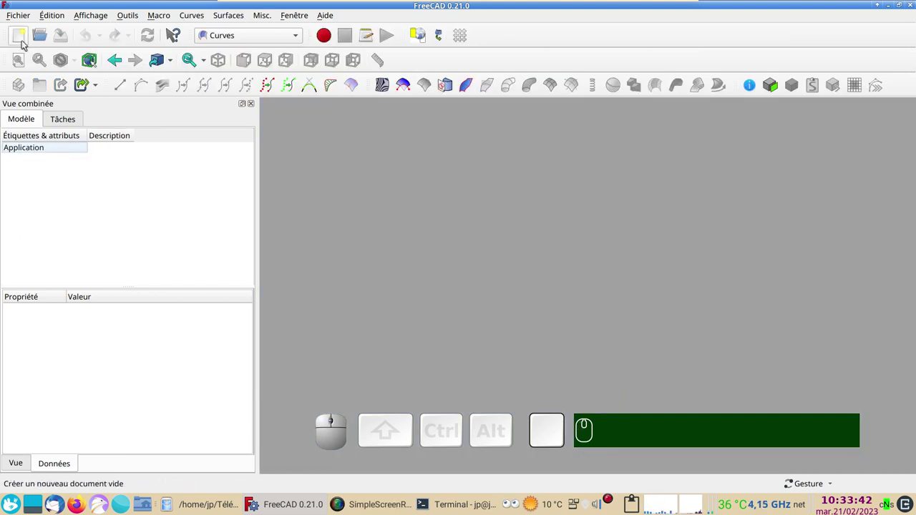
pyautogui.click(22, 38)
pyautogui.click(266, 35)
pyautogui.click(257, 187)
pyautogui.click(26, 126)
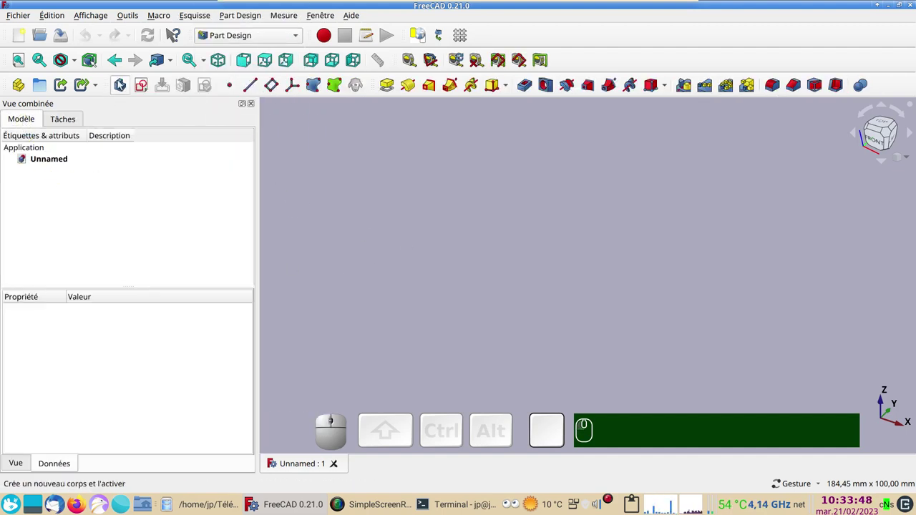
pyautogui.click(121, 83)
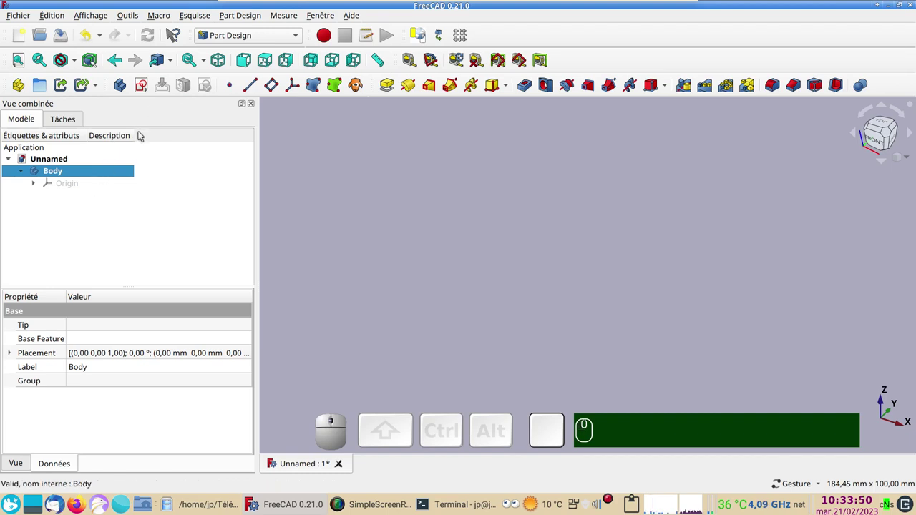
# Create a sketch on the XY_Plane and draw an arc centred on the origin
pyautogui.click(146, 95)
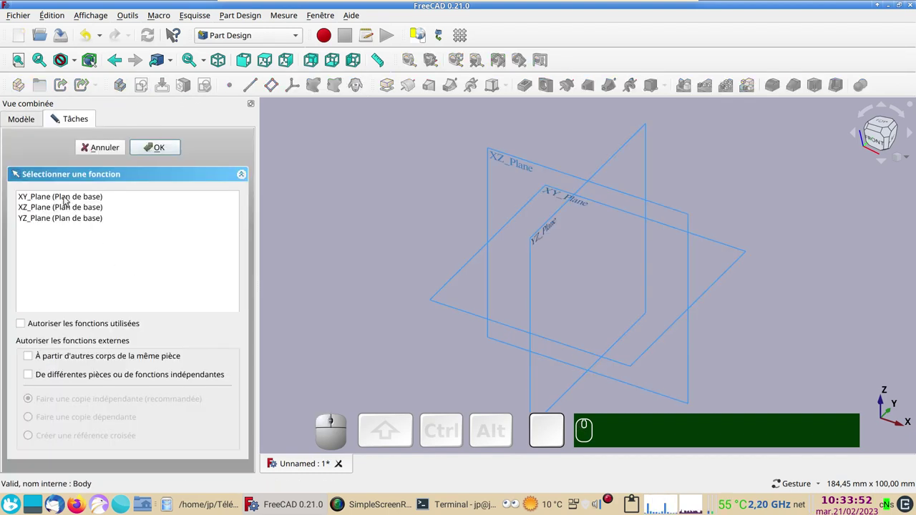
pyautogui.click(63, 195)
pyautogui.click(163, 142)
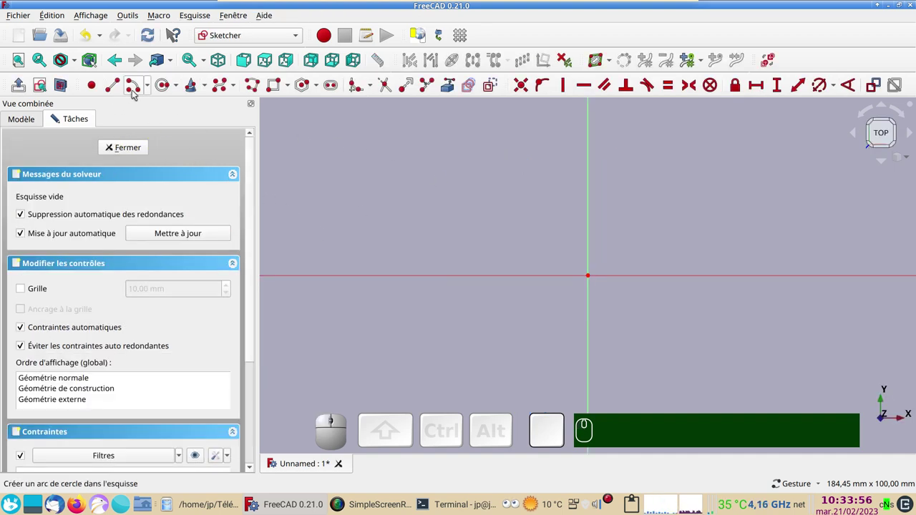
pyautogui.click(139, 87)
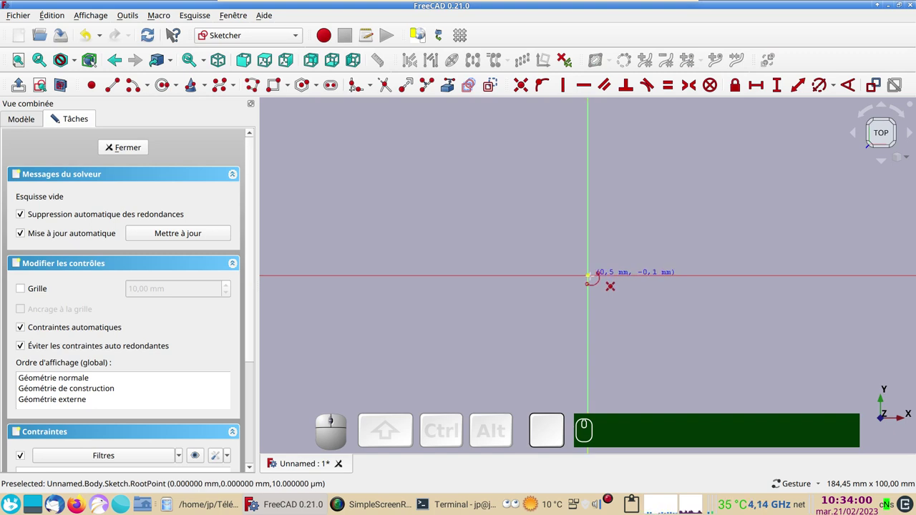
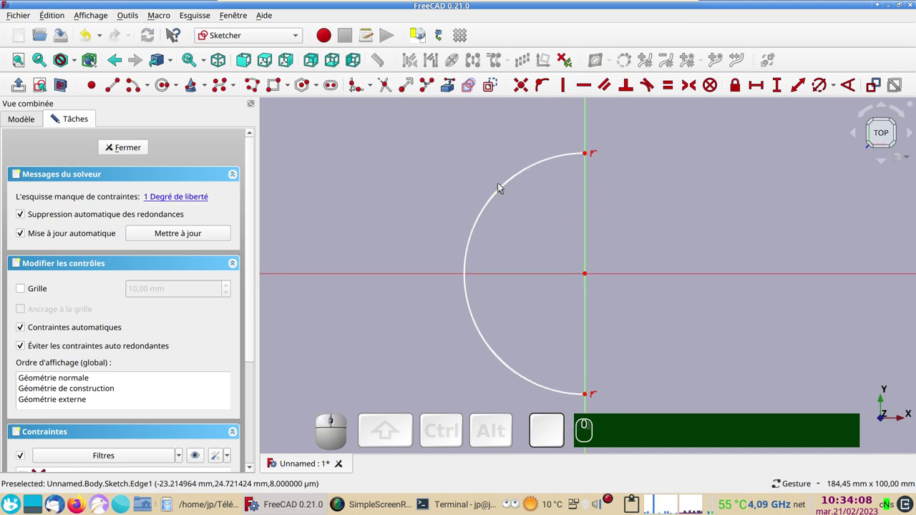
# Constrain the arc radius to 20 mm and move its dimension label aside
pyautogui.click(502, 190)
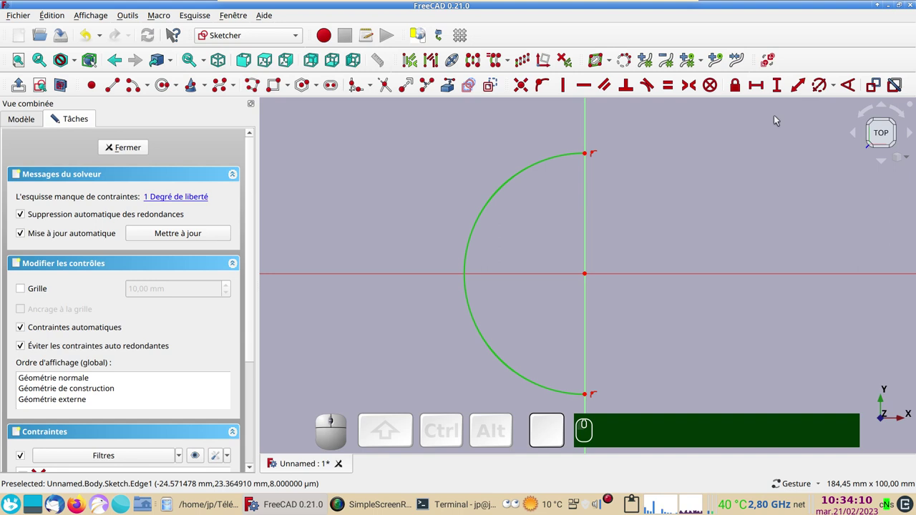
pyautogui.click(821, 85)
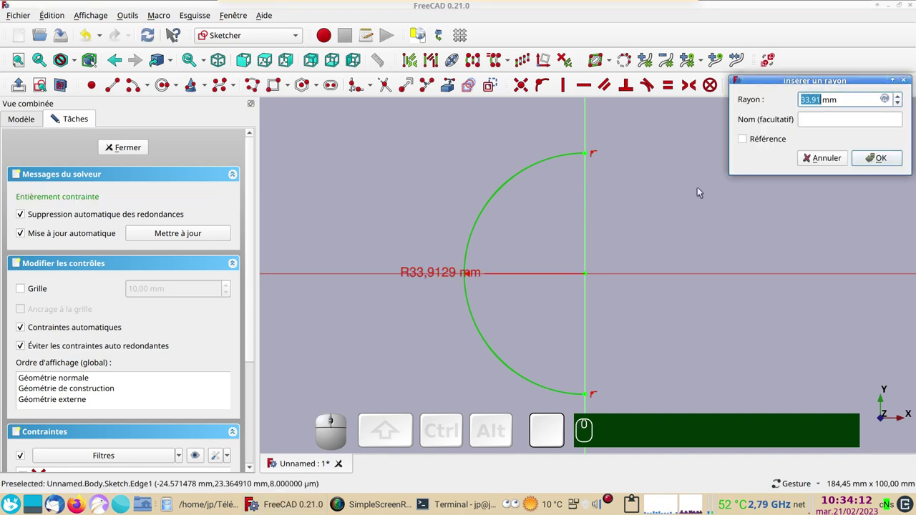
pyautogui.press('KP_2')
pyautogui.press('KP_0')
pyautogui.press('Return')
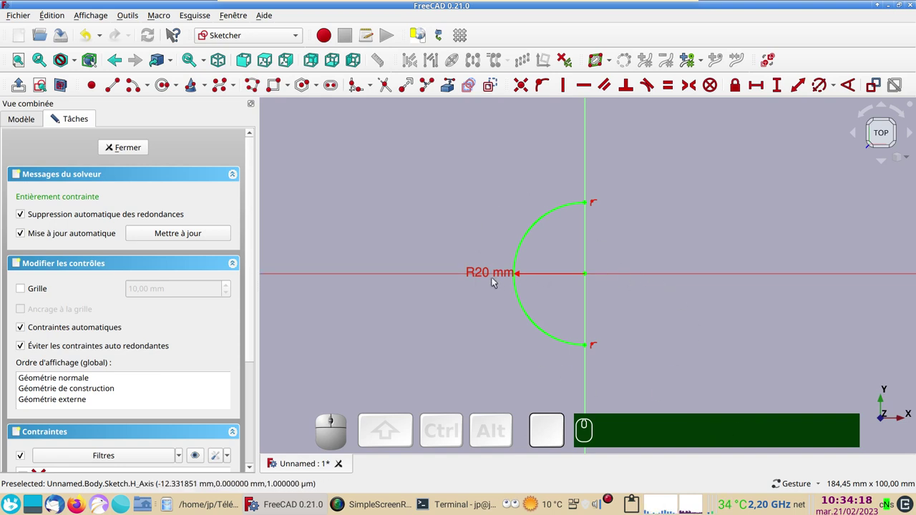
pyautogui.moveTo(481, 272); pyautogui.dragTo(570, 224)
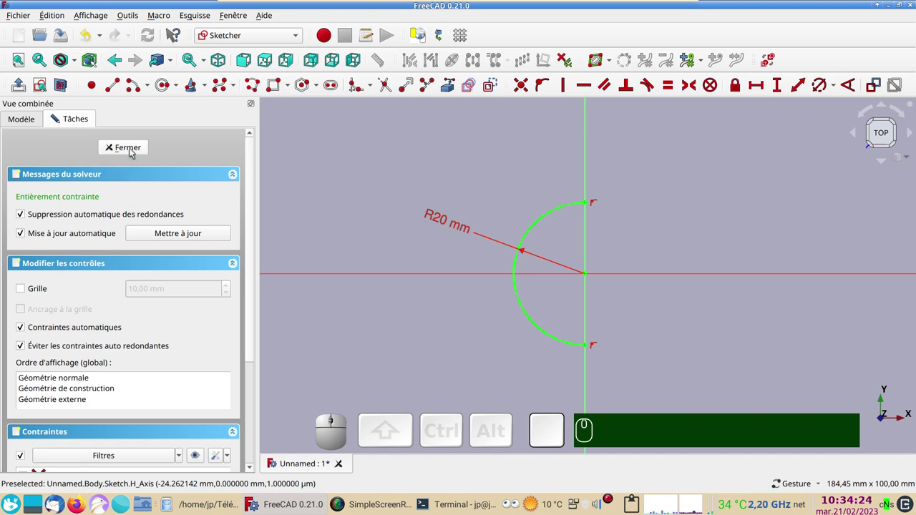
# Close the arc sketch, start a second sketch on the YZ_Plane and draw a rectangle
pyautogui.click(133, 151)
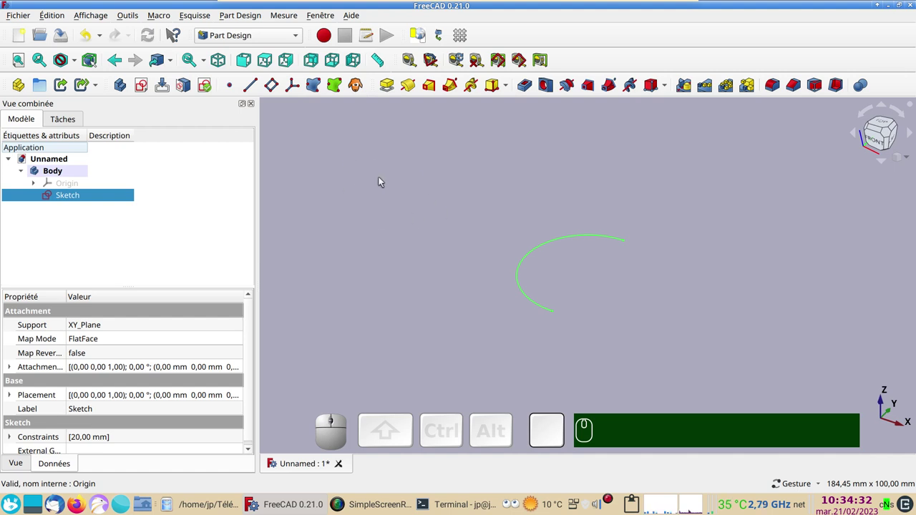
pyautogui.click(380, 179)
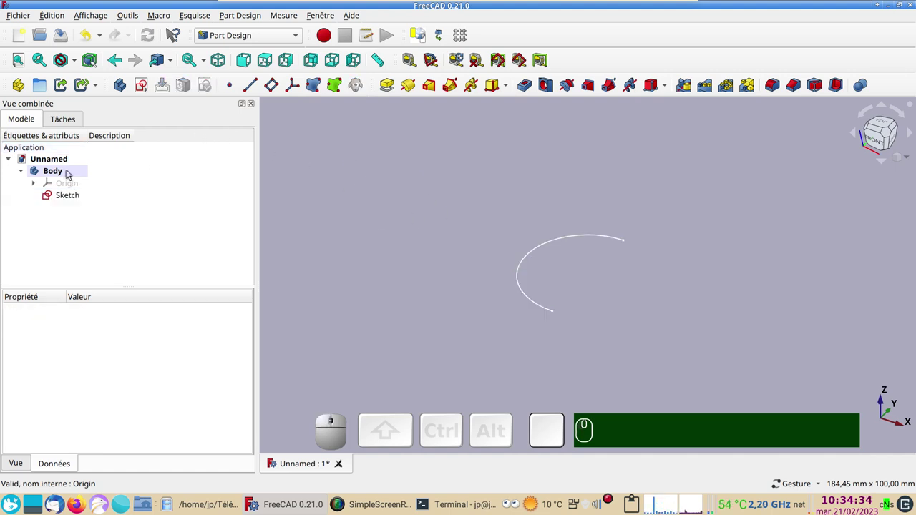
pyautogui.click(143, 82)
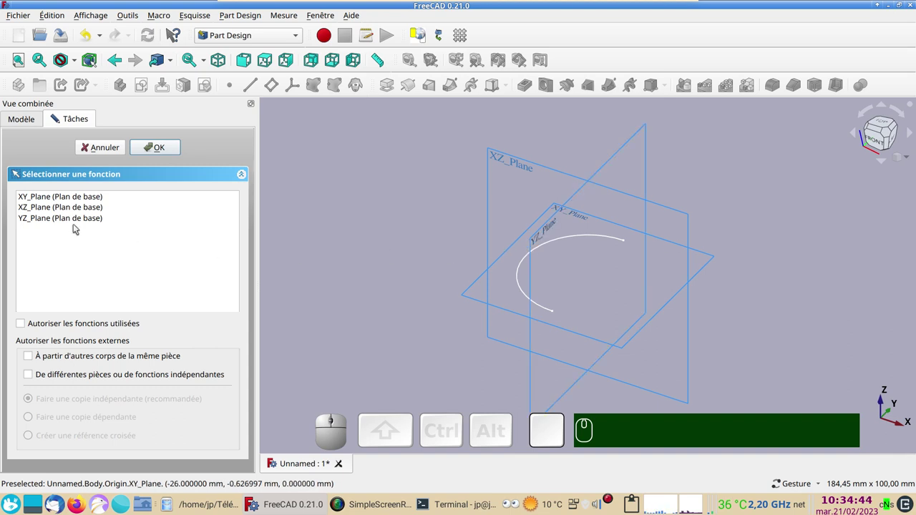
pyautogui.click(71, 221)
pyautogui.click(172, 152)
pyautogui.scroll(3)
pyautogui.scroll(-3)
pyautogui.moveTo(512, 218); pyautogui.dragTo(427, 131)
pyautogui.click(451, 88)
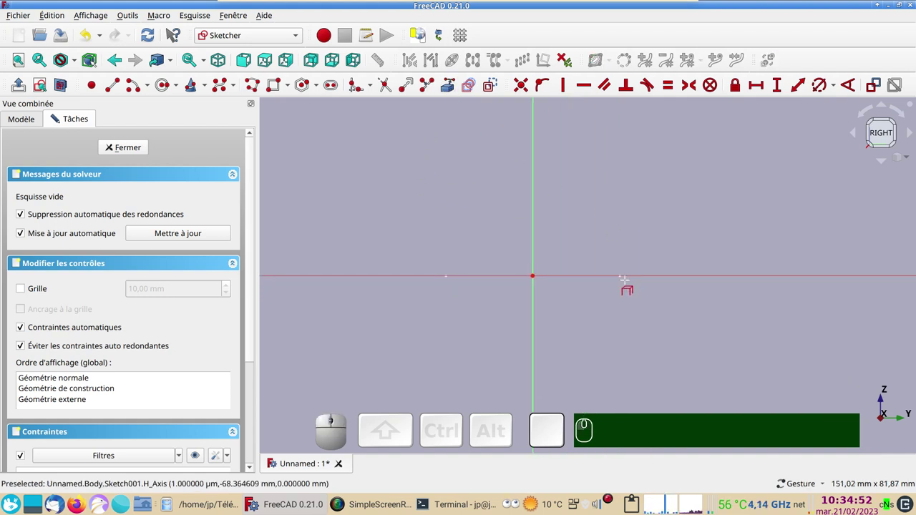
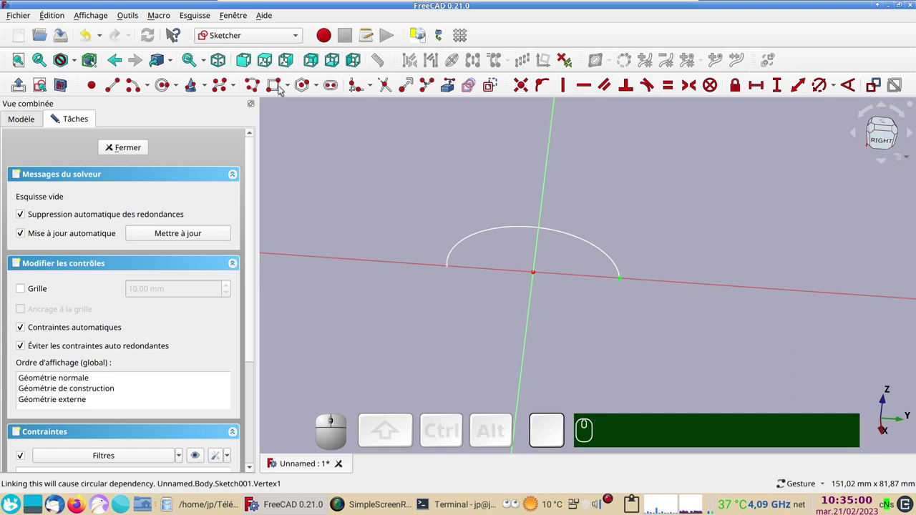
pyautogui.click(46, 88)
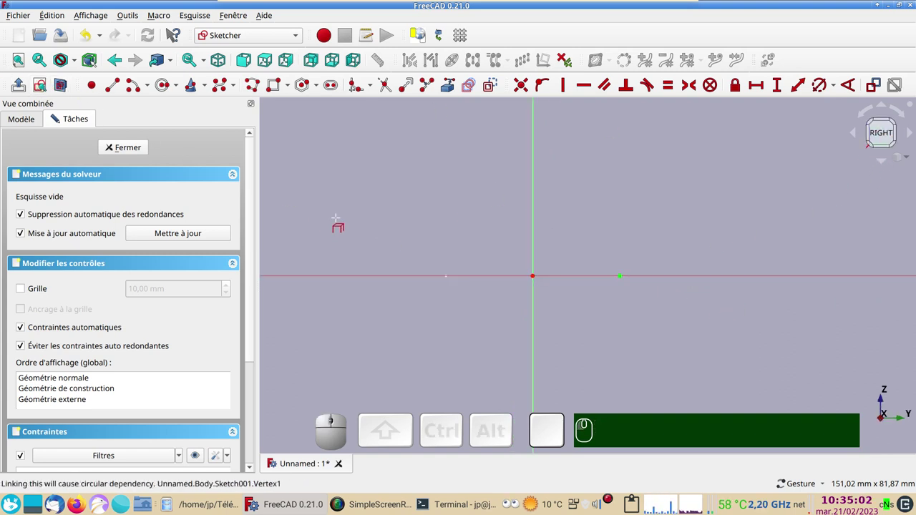
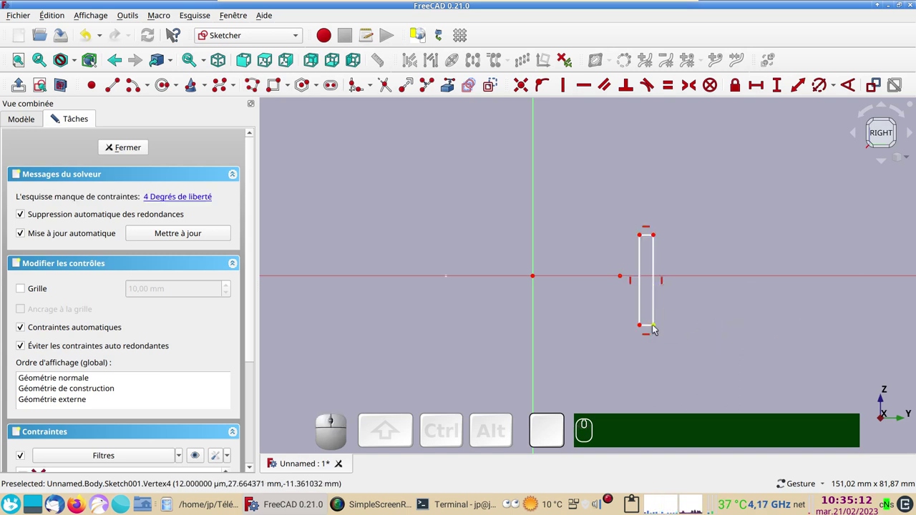
# Make the right corners symmetric about the axis and set the rectangle height to 10 mm
pyautogui.click(662, 329)
pyautogui.click(662, 237)
pyautogui.click(713, 281)
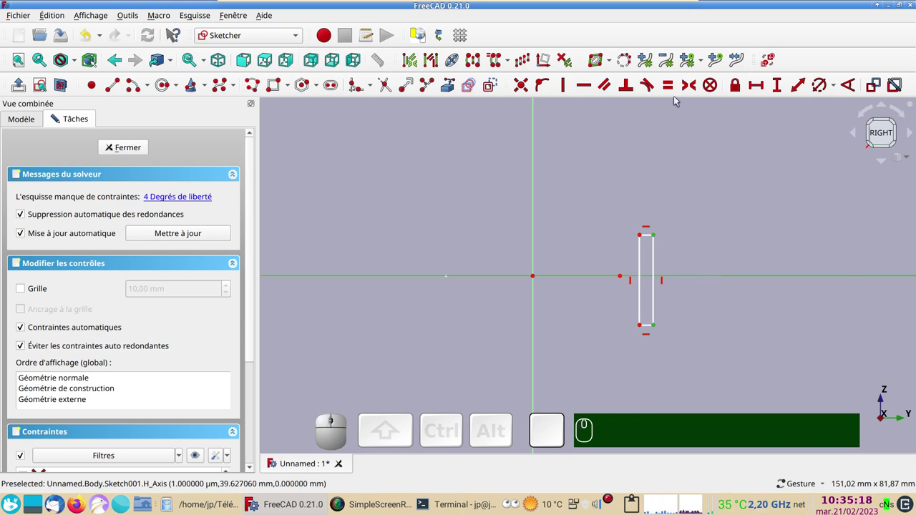
pyautogui.press('s')
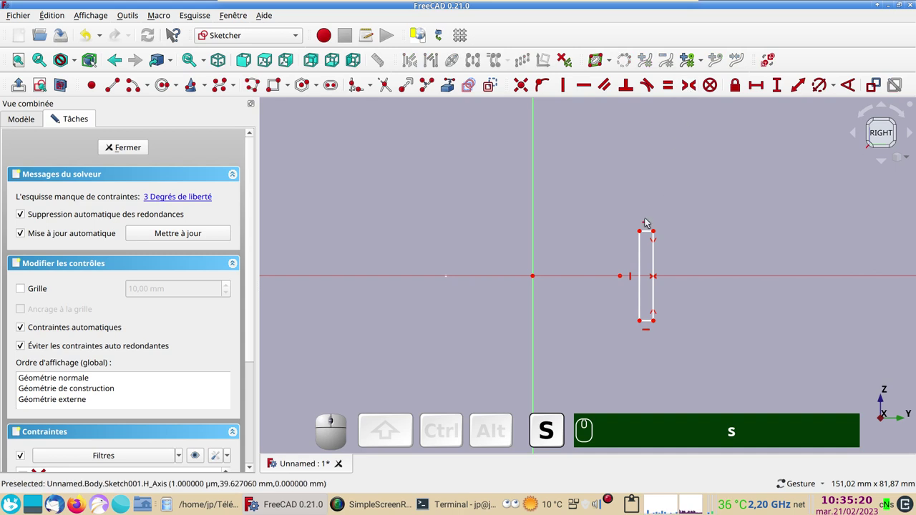
pyautogui.click(644, 250)
pyautogui.click(780, 86)
pyautogui.press('KP_1')
pyautogui.press('KP_0')
pyautogui.press('Return')
pyautogui.write('s')
pyautogui.press('KP_1')
pyautogui.press('KP_0')
pyautogui.press('Return')
# Set the rectangle width to 2 mm and recentre the profile in view
pyautogui.scroll(3)
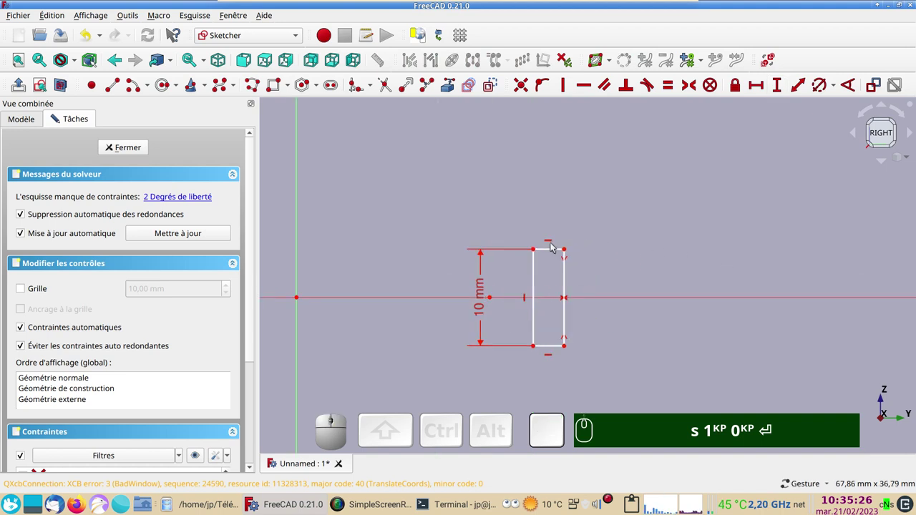
pyautogui.click(551, 251)
pyautogui.click(760, 89)
pyautogui.press('KP_2')
pyautogui.press('Return')
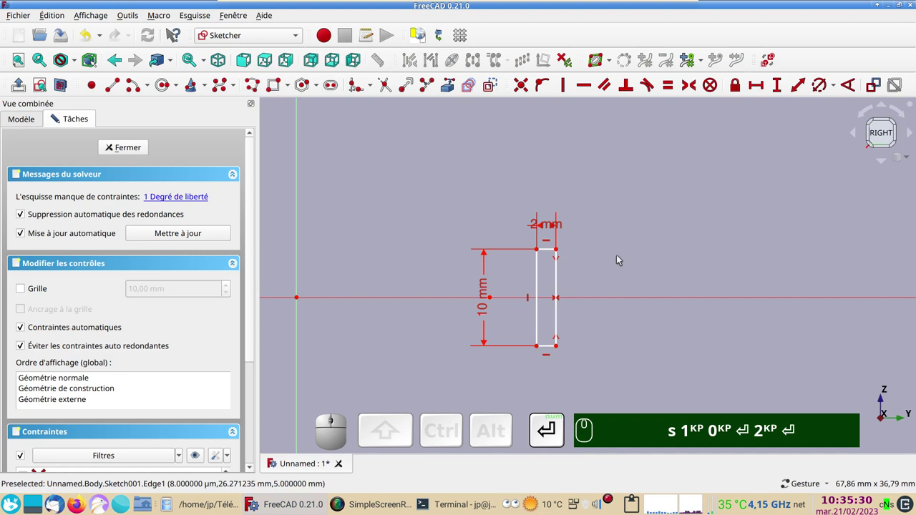
pyautogui.scroll(-3)
pyautogui.moveTo(582, 305); pyautogui.dragTo(136, 191)
pyautogui.write('s')
pyautogui.press('KP_1')
pyautogui.press('KP_0')
pyautogui.press('Return')
pyautogui.press('KP_2')
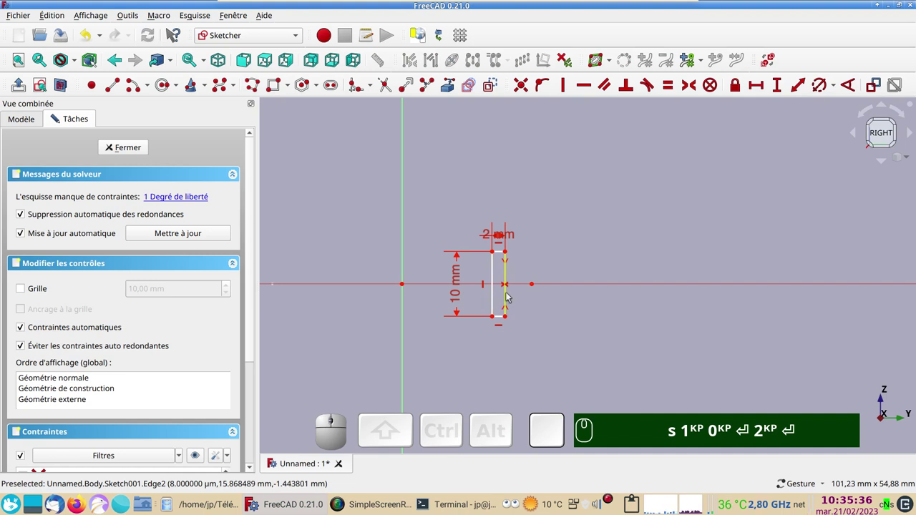
# Constrain the right edge's midpoint onto the horizontal axis to centre the rectangle
pyautogui.click(510, 297)
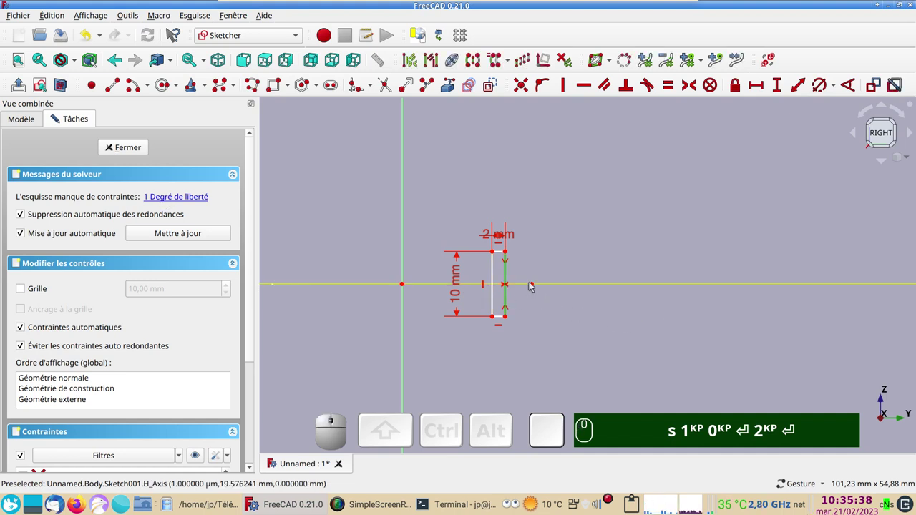
pyautogui.click(535, 288)
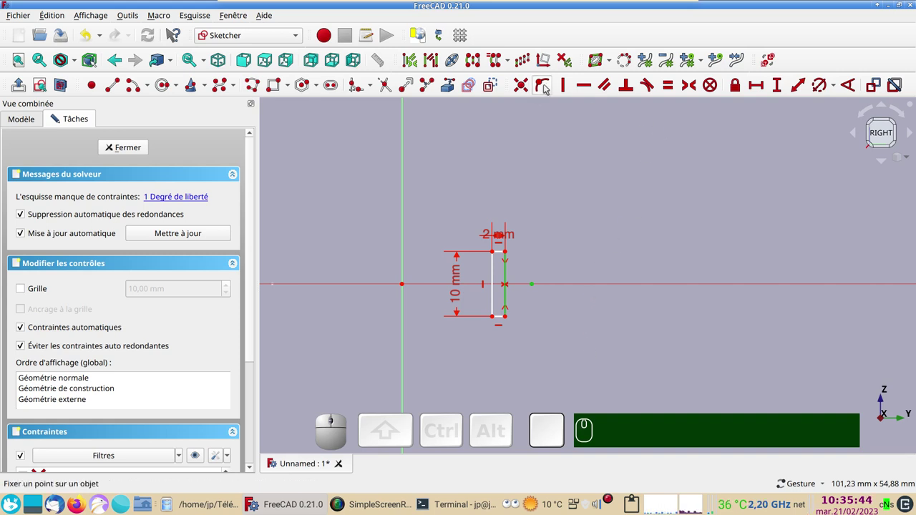
pyautogui.press('o')
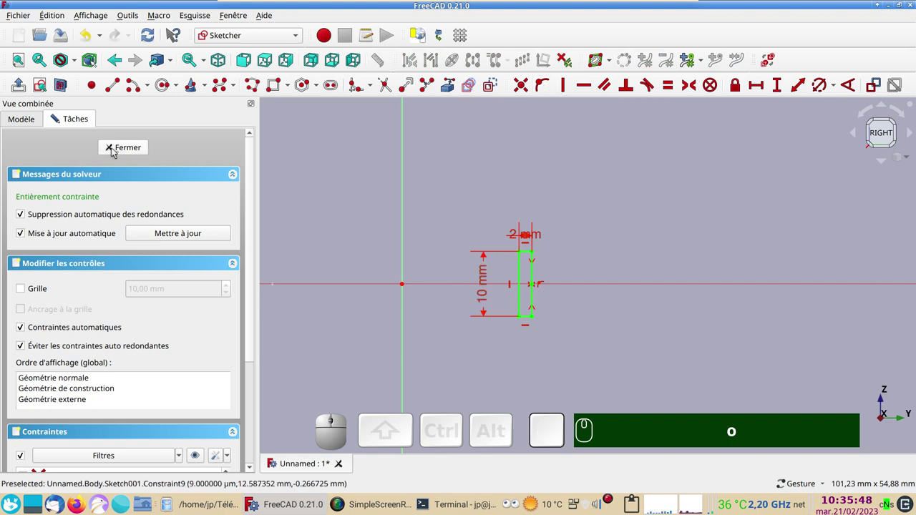
# Close the profile sketch and start an Additive Pipe with the arc as sweep path
pyautogui.click(123, 152)
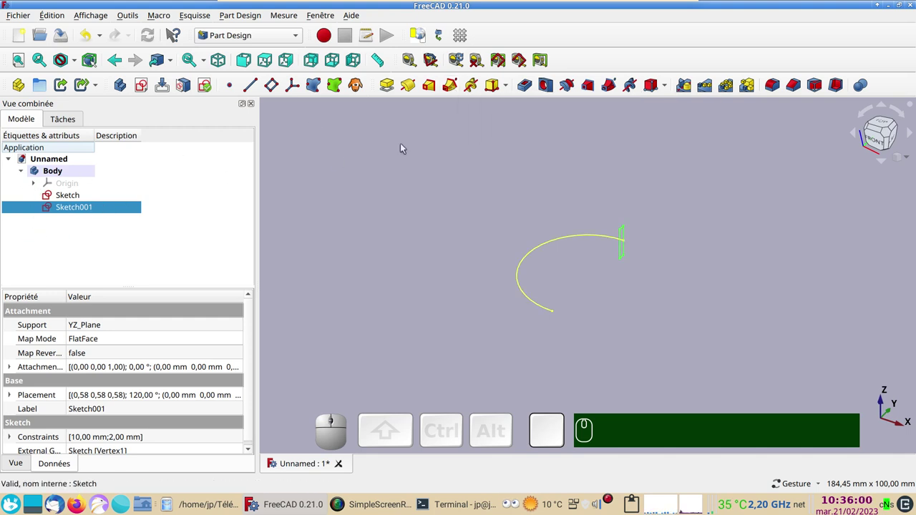
pyautogui.click(449, 86)
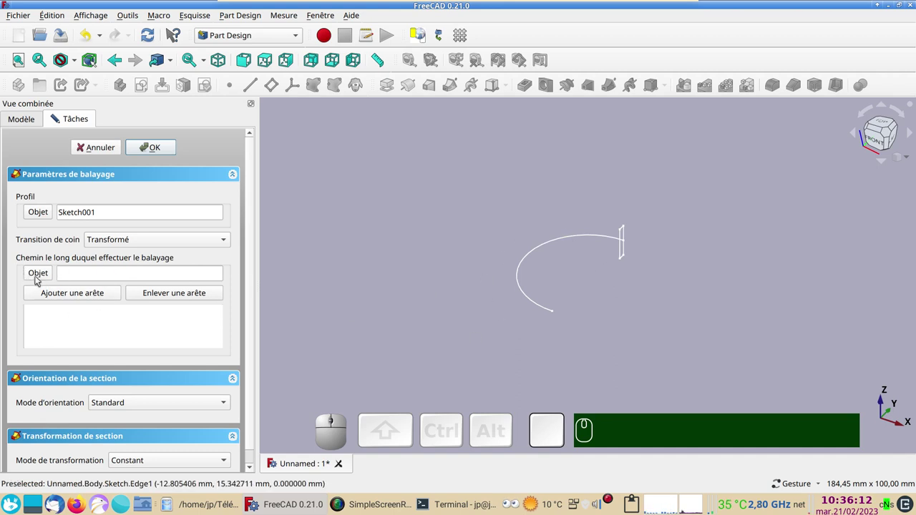
pyautogui.click(39, 279)
pyautogui.click(531, 257)
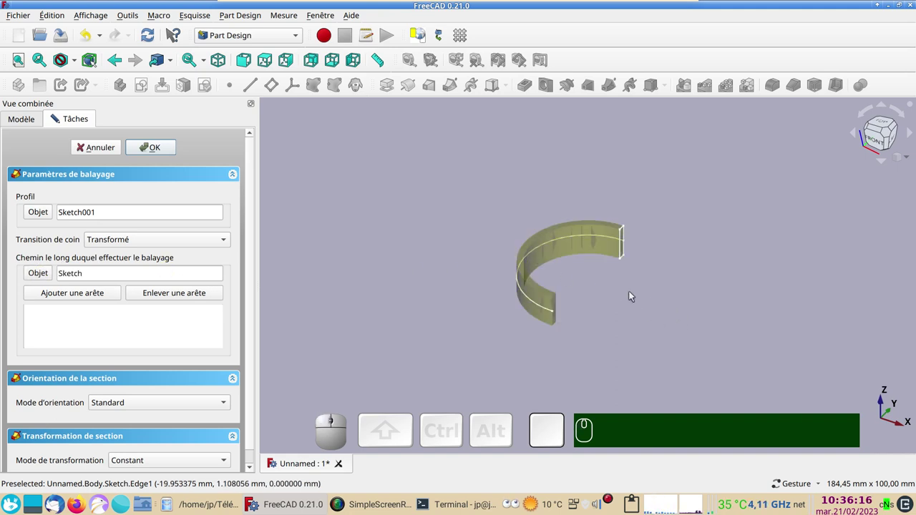
# Set the pipe's orientation mode to Binormal and inspect the twisted half band
pyautogui.moveTo(634, 295); pyautogui.dragTo(338, 319)
pyautogui.moveTo(254, 317); pyautogui.dragTo(228, 399)
pyautogui.click(224, 388)
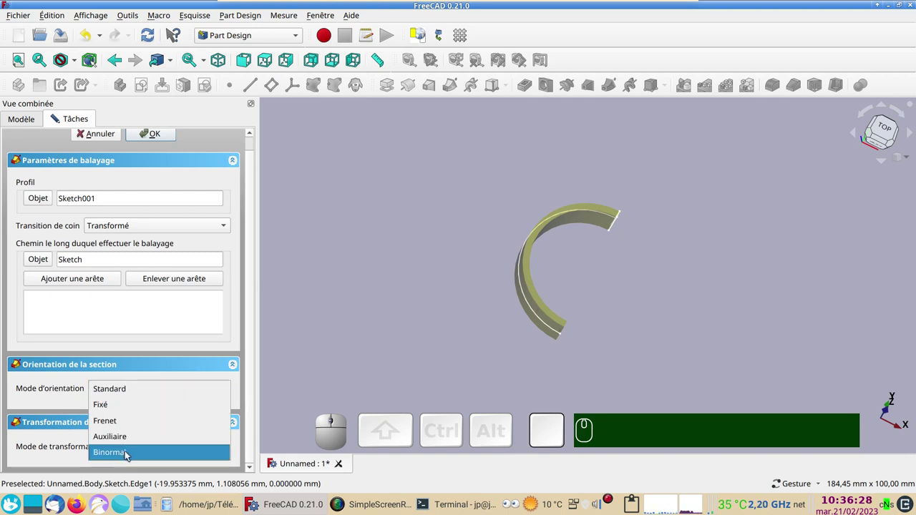
pyautogui.click(130, 451)
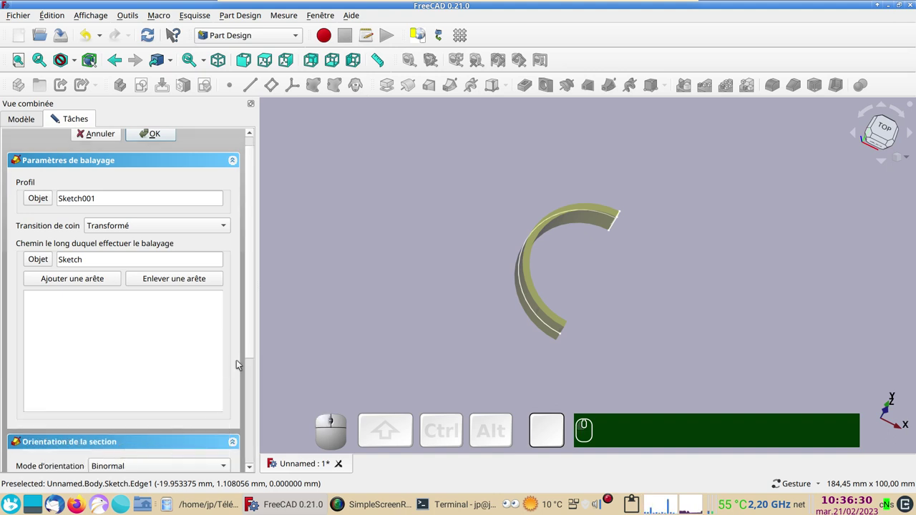
pyautogui.moveTo(249, 349); pyautogui.dragTo(283, 407)
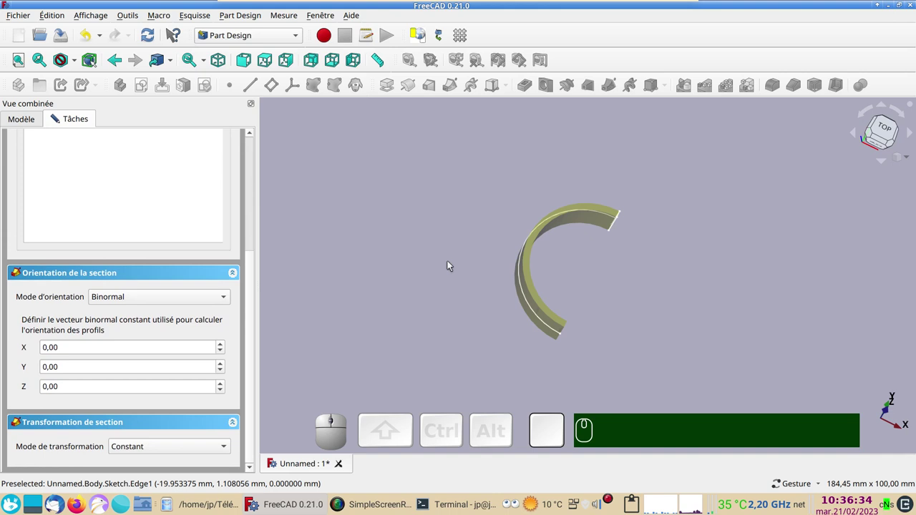
pyautogui.moveTo(433, 251); pyautogui.dragTo(377, 274)
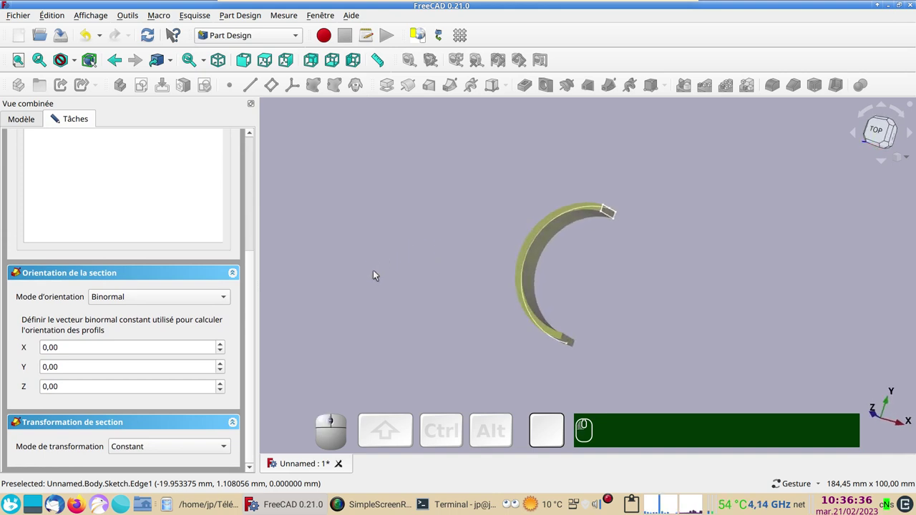
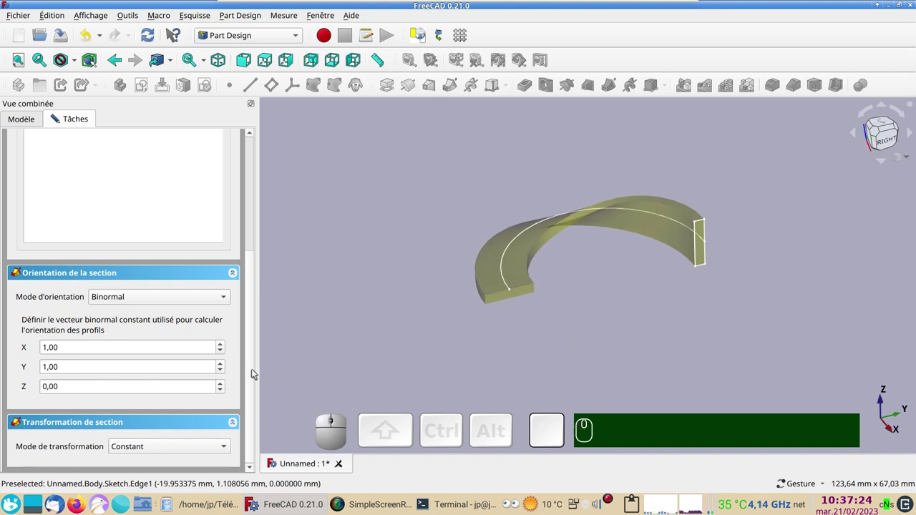
pyautogui.moveTo(256, 372); pyautogui.dragTo(225, 195)
pyautogui.click(157, 149)
pyautogui.moveTo(386, 250); pyautogui.dragTo(598, 326)
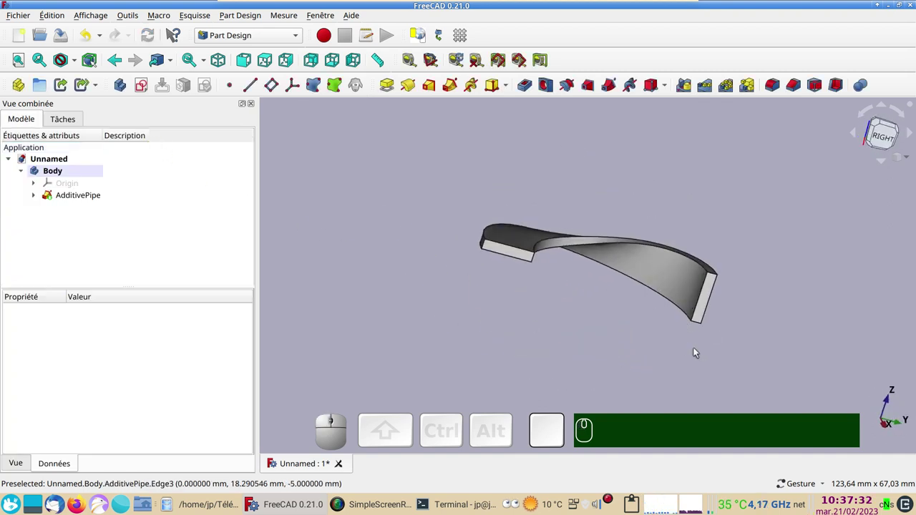
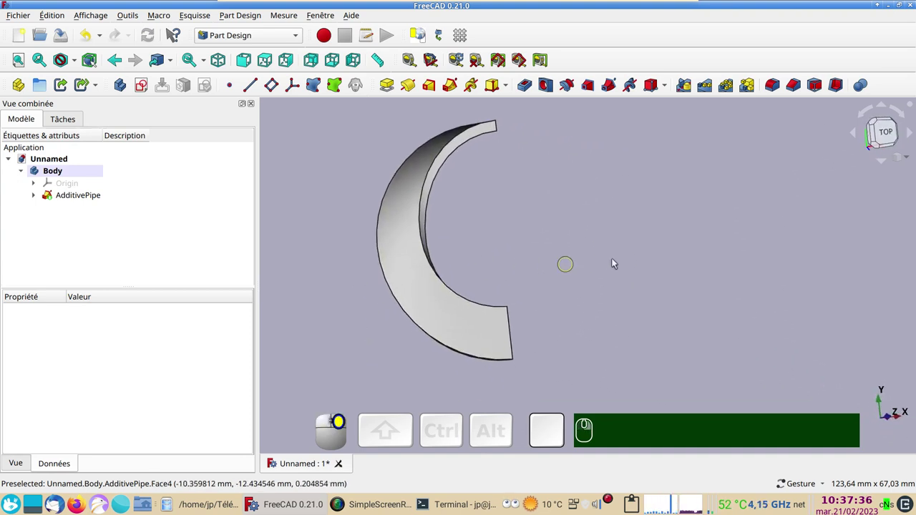
pyautogui.click(888, 131)
pyautogui.rightClick(702, 203)
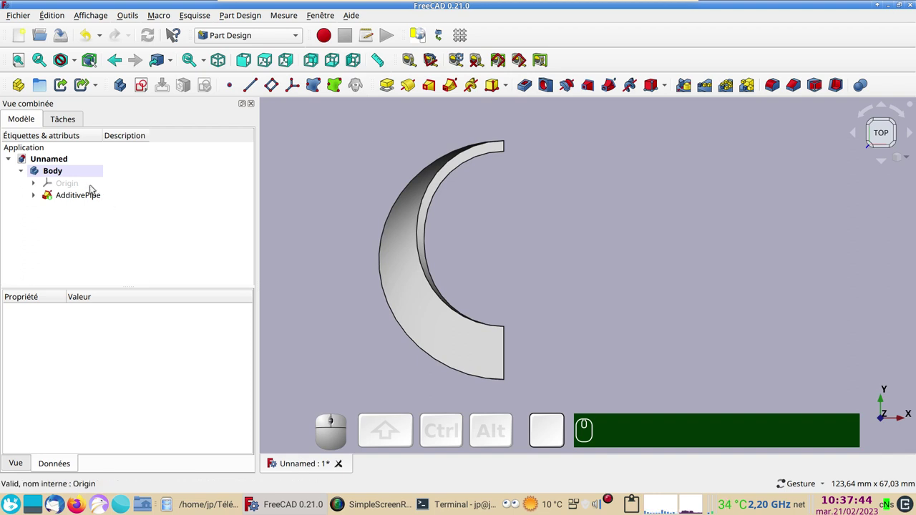
# Clone the Body into a new Body001 and check its contents in the tree
pyautogui.click(73, 173)
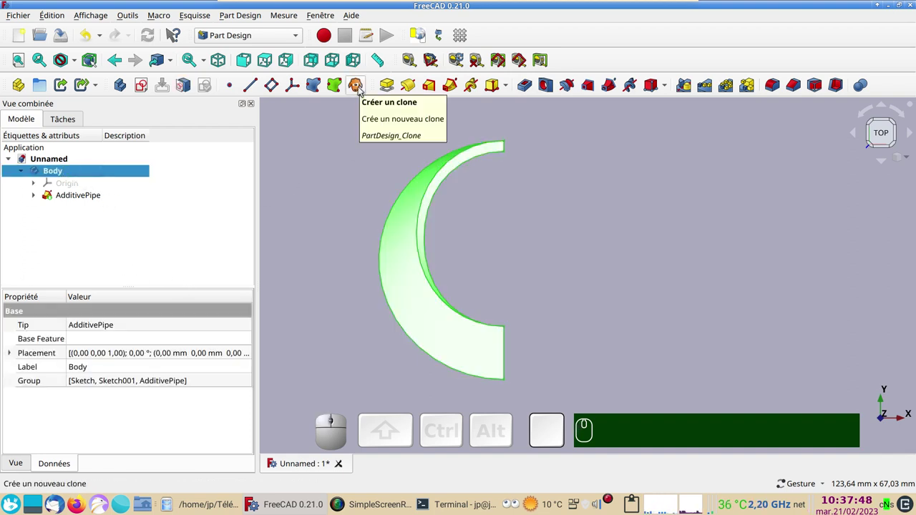
pyautogui.click(359, 89)
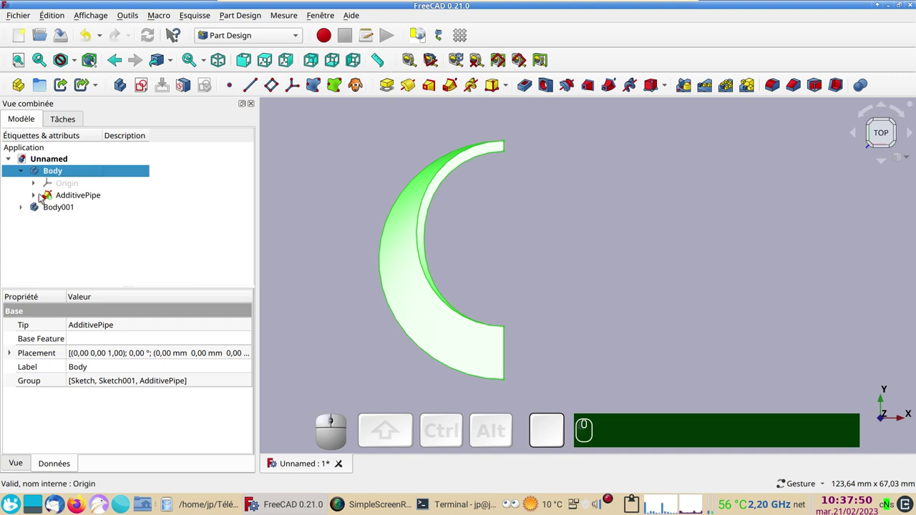
pyautogui.click(24, 211)
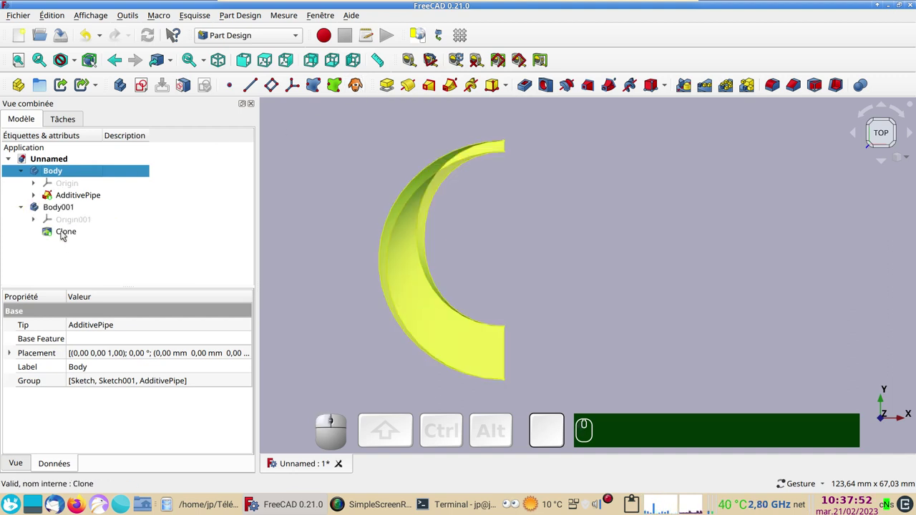
pyautogui.click(21, 209)
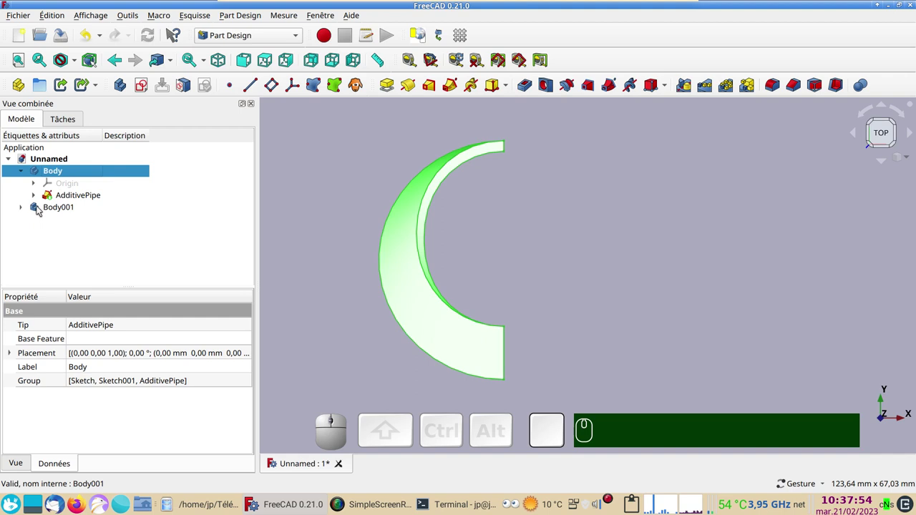
pyautogui.click(38, 208)
# Start the Transform tool on Body001 and view the two halves from the front
pyautogui.rightClick(50, 209)
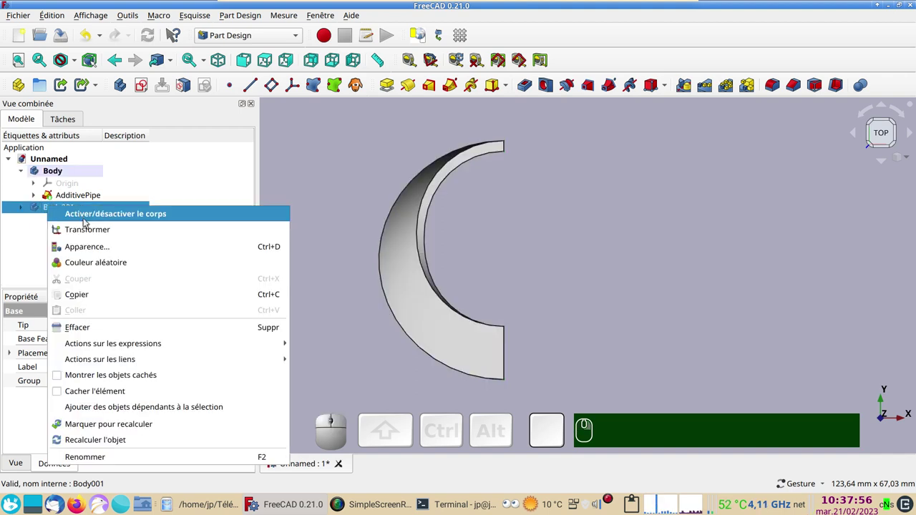
pyautogui.click(94, 231)
pyautogui.moveTo(498, 405); pyautogui.dragTo(517, 322)
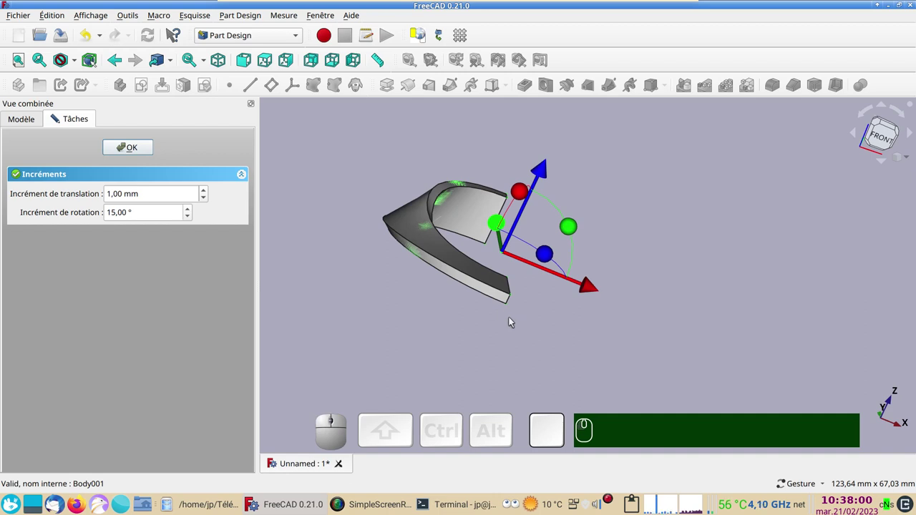
pyautogui.press('KP_1')
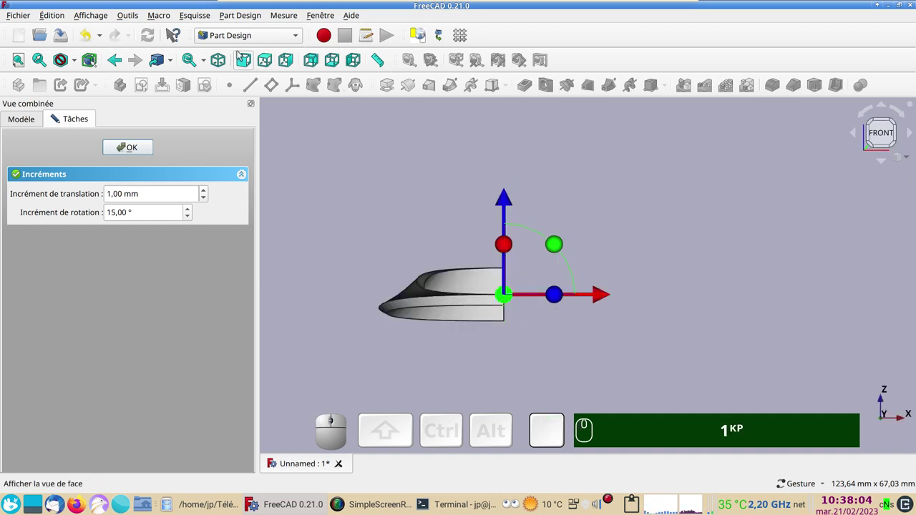
# Rotate the clone 180° with the dragger and confirm the placement
pyautogui.click(247, 66)
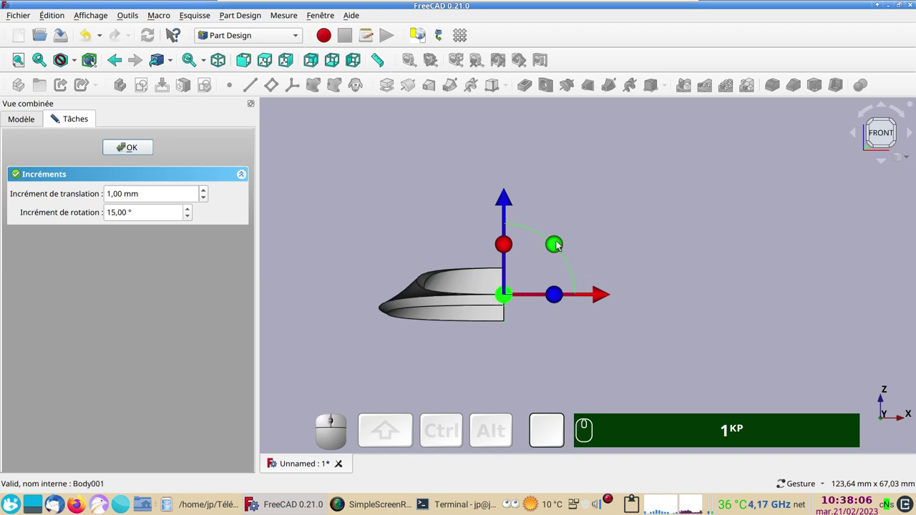
pyautogui.moveTo(560, 243); pyautogui.dragTo(234, 242)
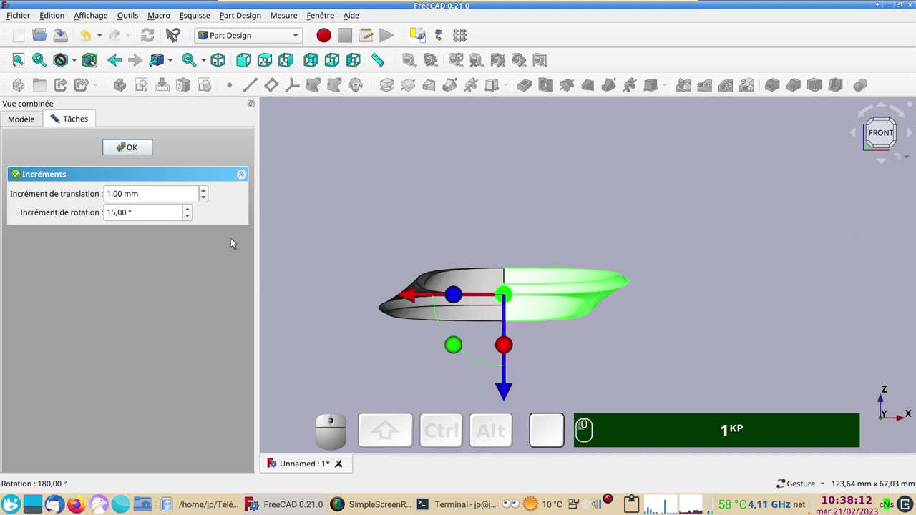
pyautogui.click(126, 154)
pyautogui.click(542, 239)
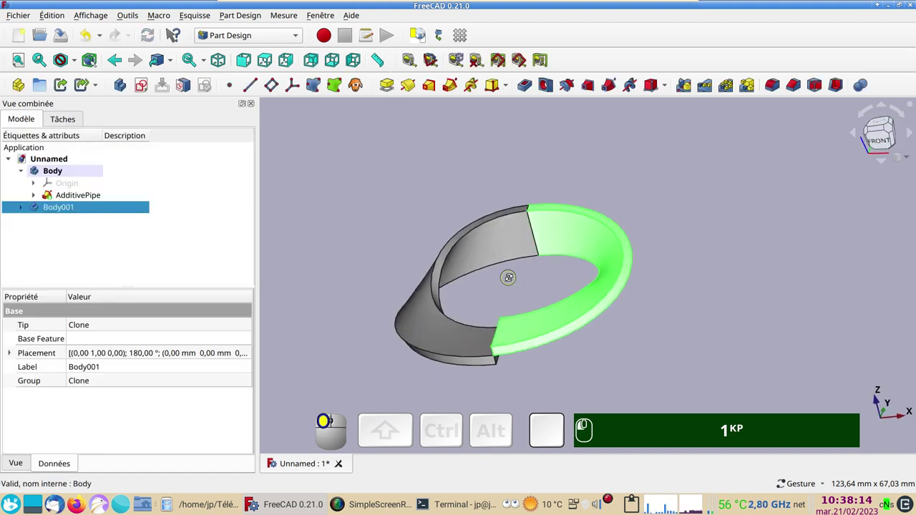
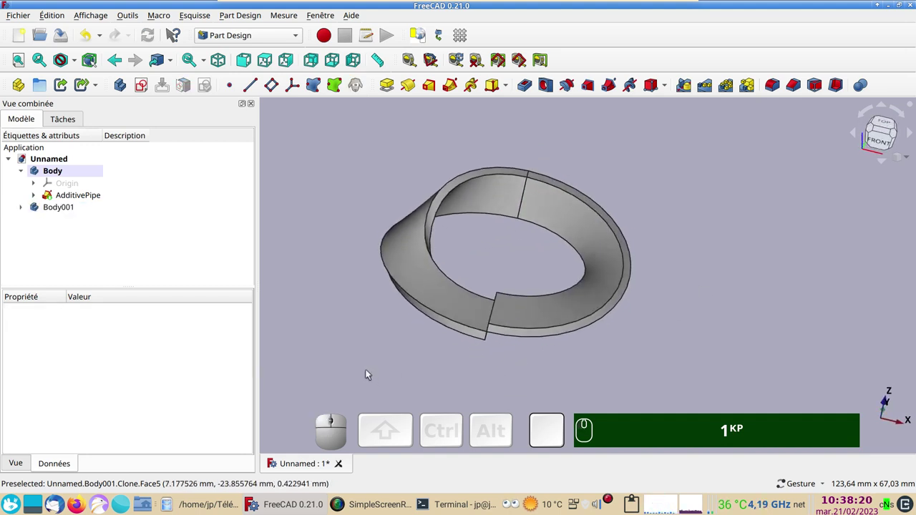
pyautogui.moveTo(418, 396); pyautogui.dragTo(418, 370)
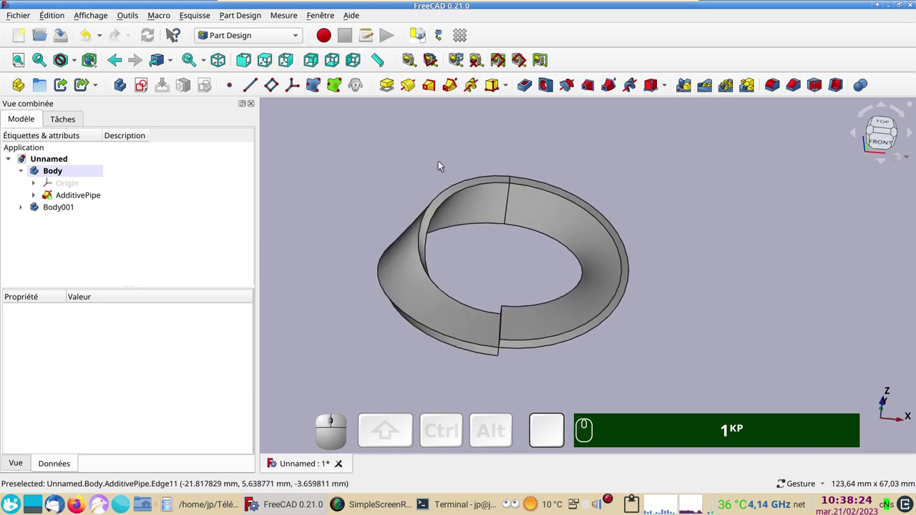
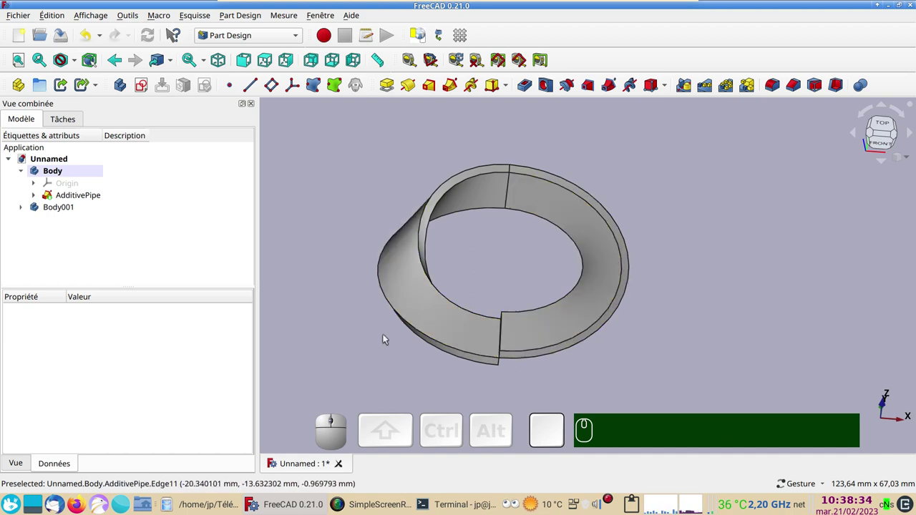
pyautogui.click(418, 305)
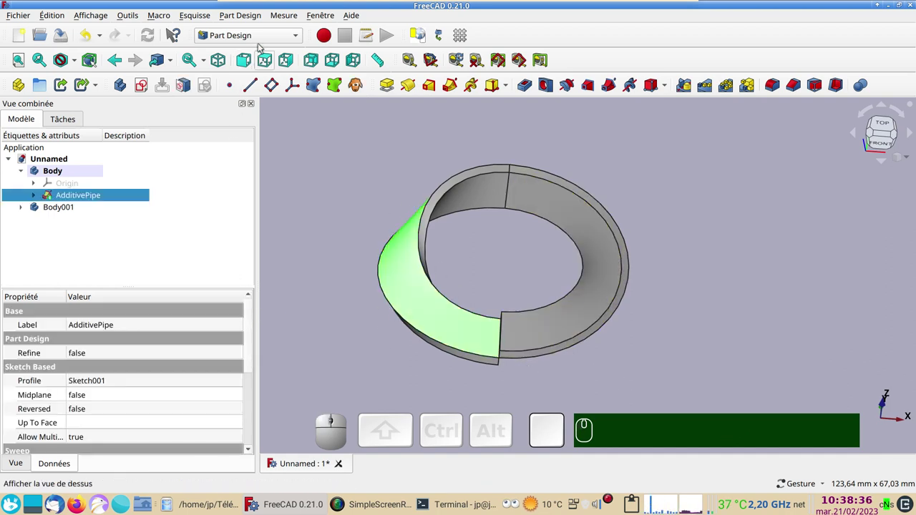
# In the Draft workbench, create a Facebinder from the pipe's face and hide the grid
pyautogui.click(262, 45)
pyautogui.click(256, 53)
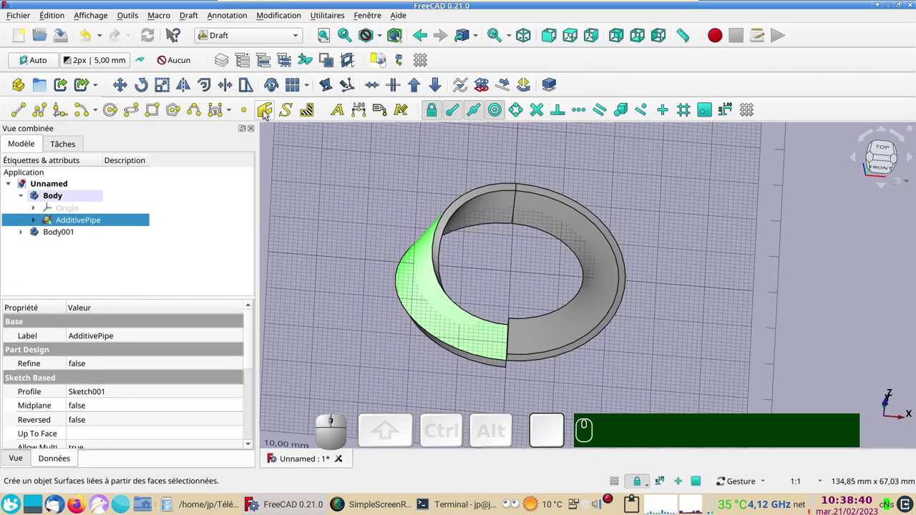
pyautogui.click(264, 111)
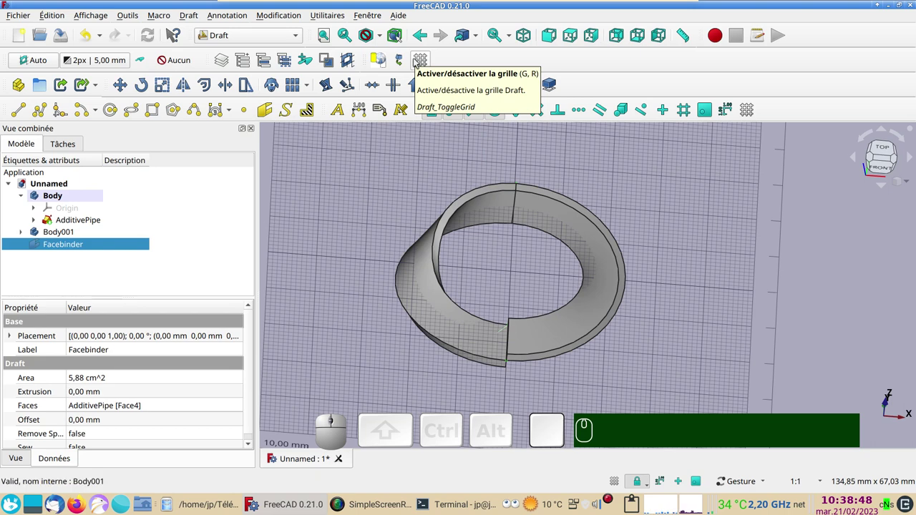
pyautogui.click(418, 58)
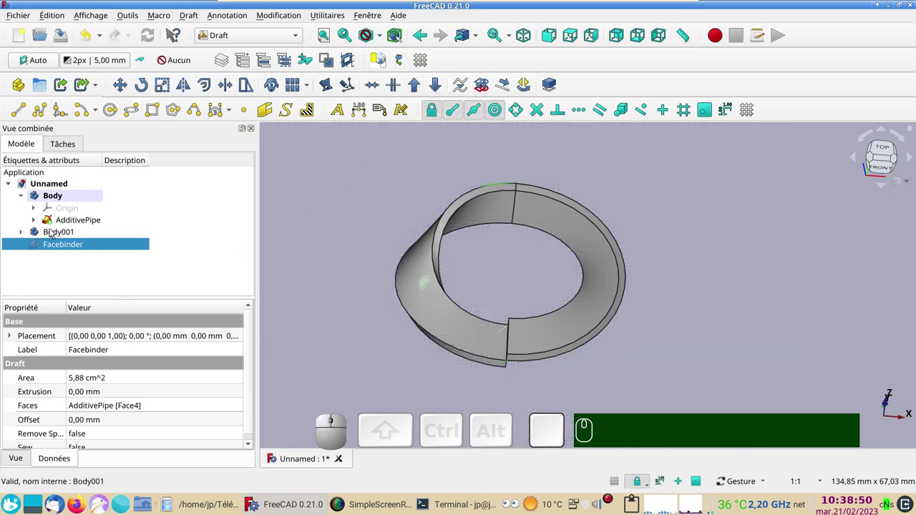
# Hide Body001 and the AdditivePipe so only the Facebinder surface shows
pyautogui.click(52, 231)
pyautogui.press('space')
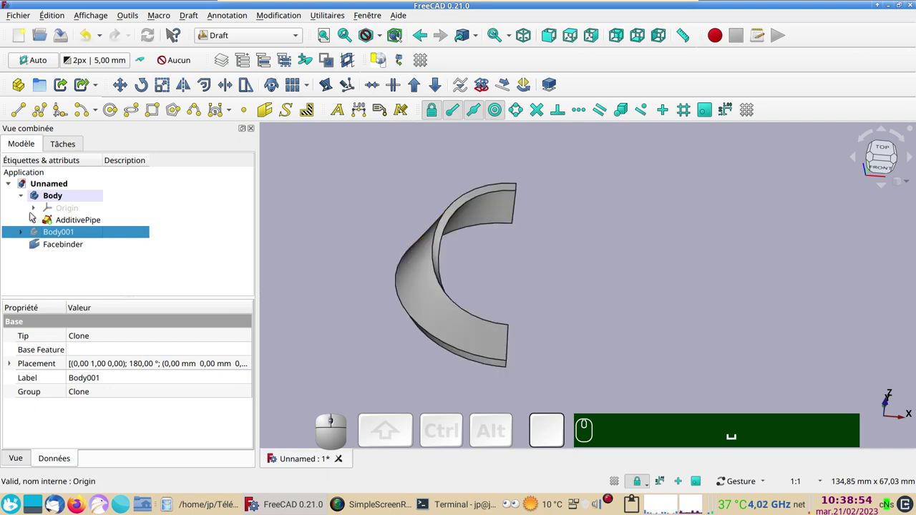
pyautogui.click(63, 224)
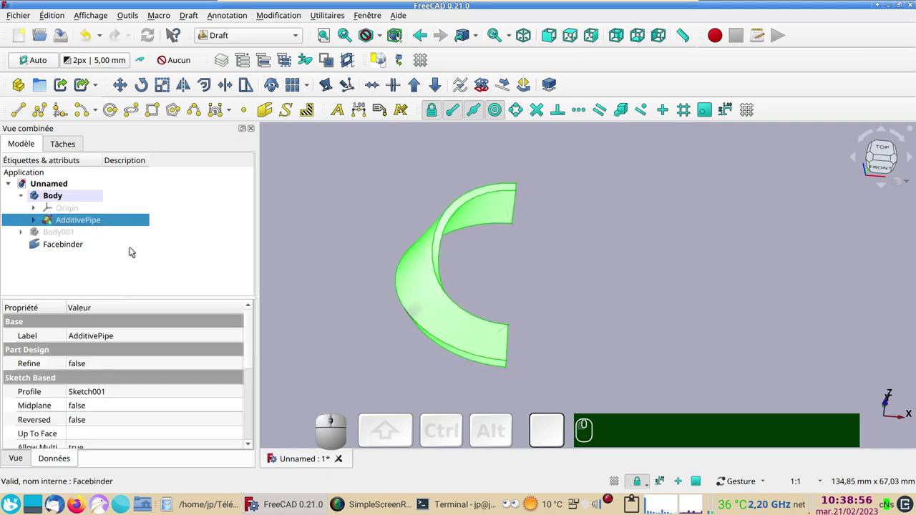
pyautogui.press('space')
pyautogui.press('space')
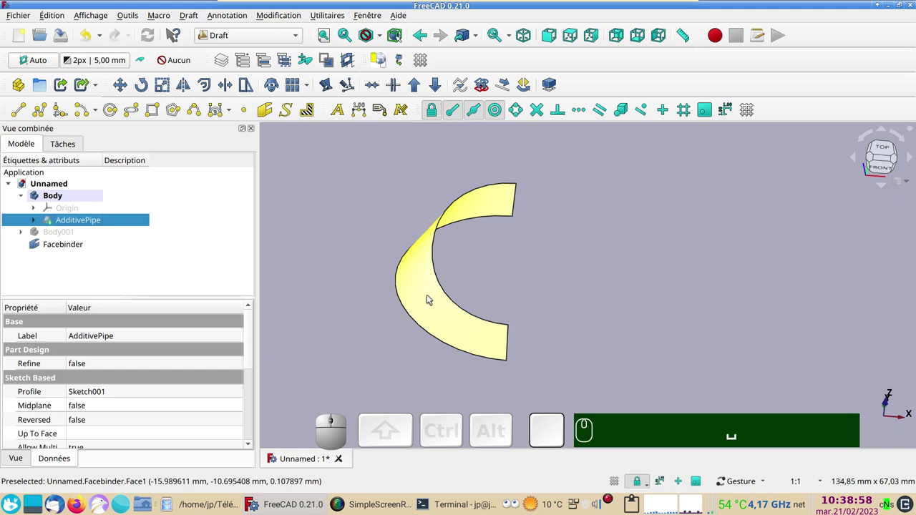
pyautogui.moveTo(594, 331); pyautogui.dragTo(126, 239)
pyautogui.click(75, 243)
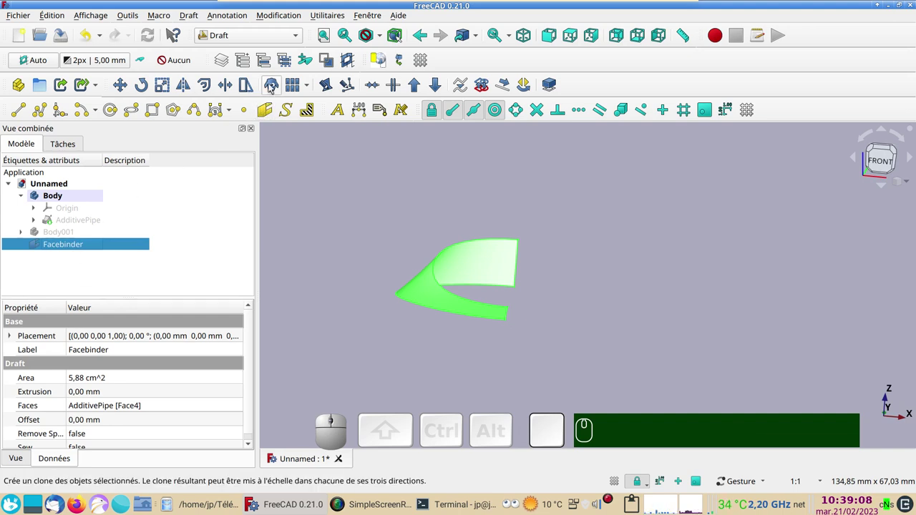
# Clone the Facebinder and rotate Facebinder001 by 180° with the Transform tool
pyautogui.click(273, 88)
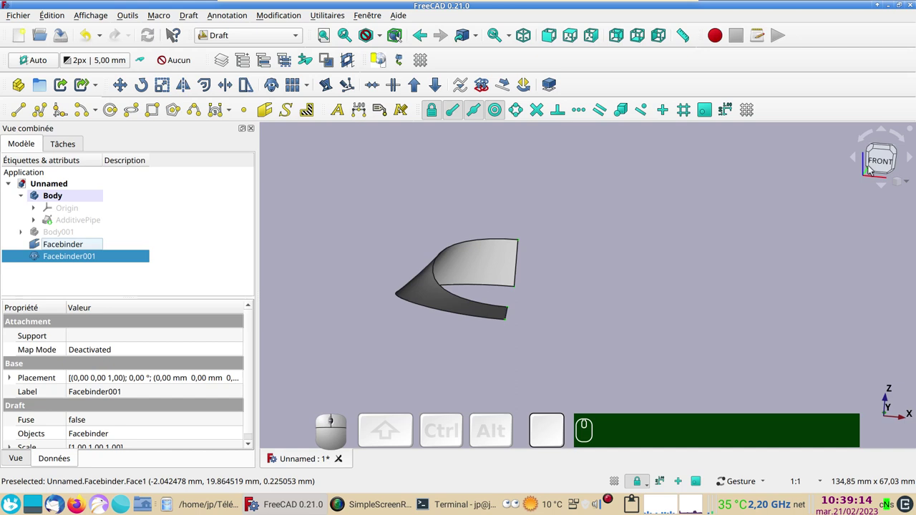
pyautogui.click(880, 160)
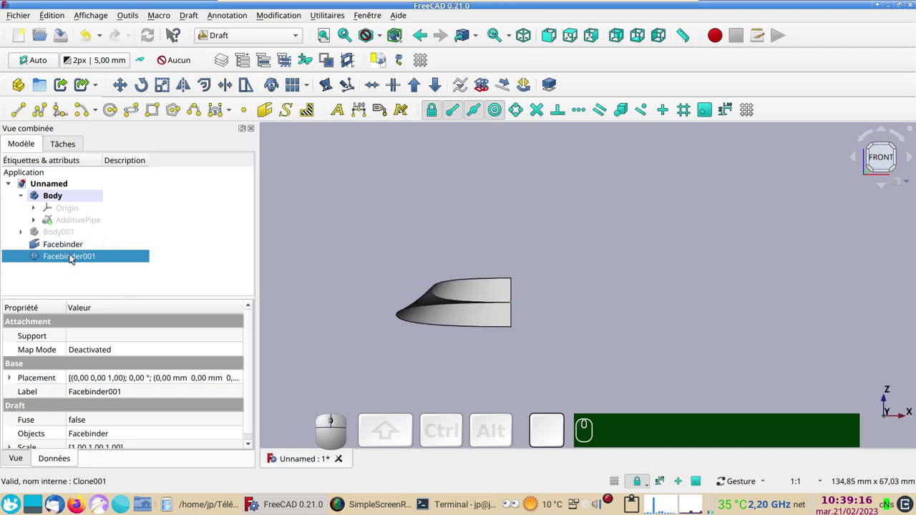
pyautogui.rightClick(75, 264)
pyautogui.click(156, 8)
pyautogui.moveTo(558, 256); pyautogui.dragTo(234, 237)
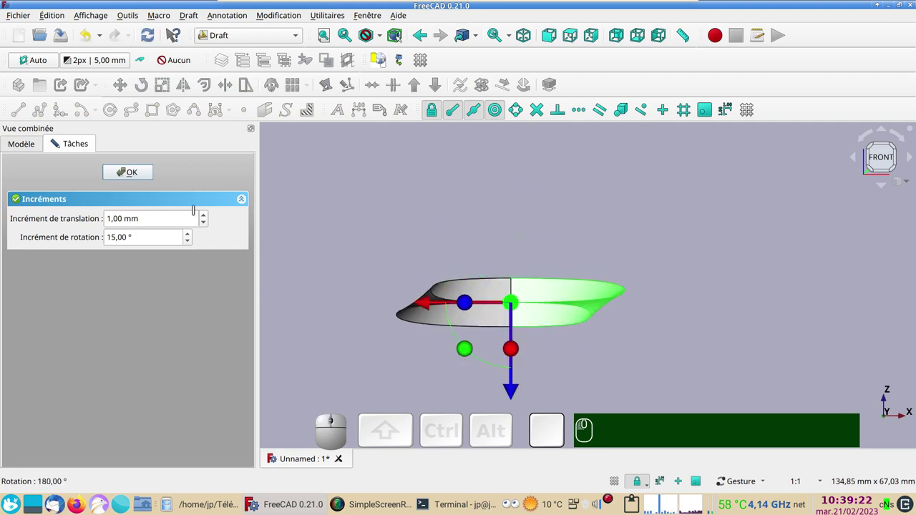
pyautogui.click(133, 169)
pyautogui.click(589, 241)
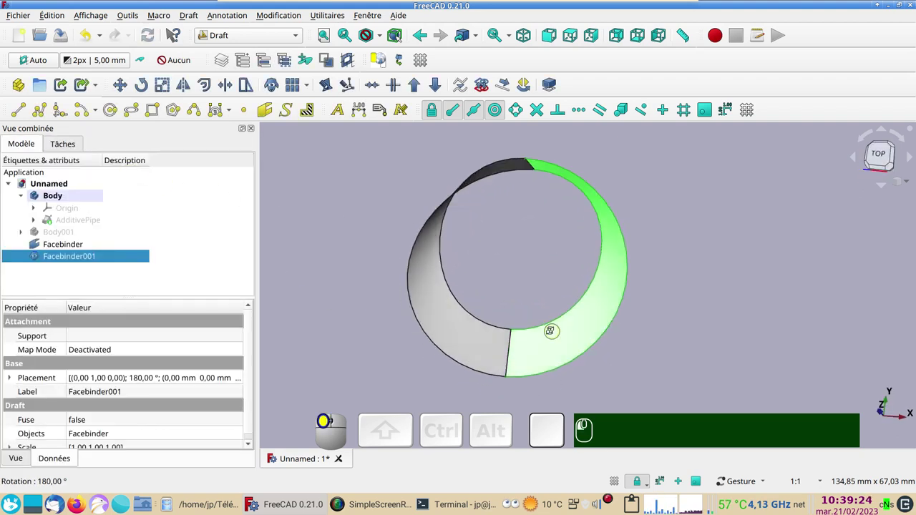
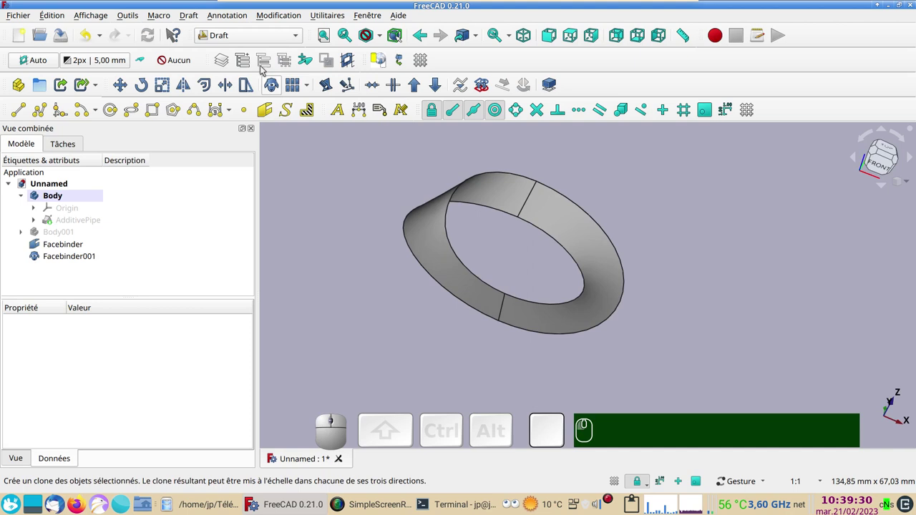
# In the Part workbench, Union Facebinder and Facebinder001, accepting the non-solid warning
pyautogui.click(249, 37)
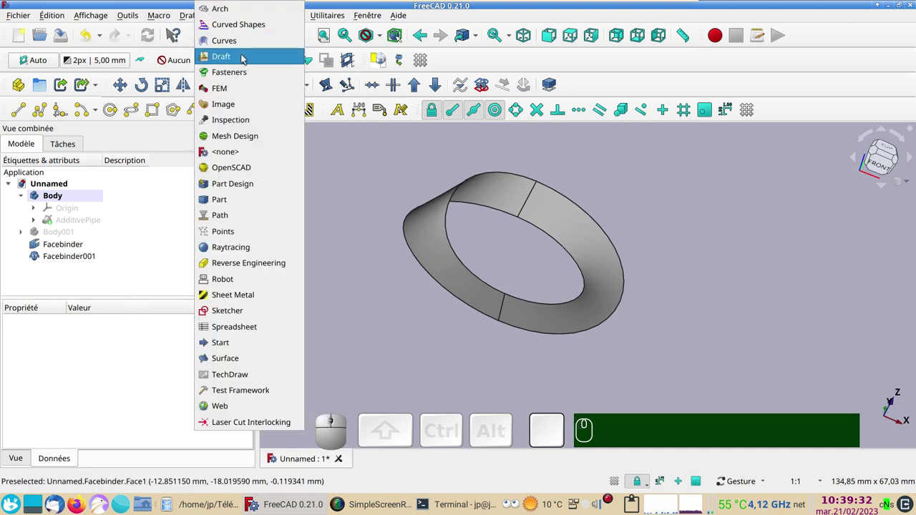
pyautogui.click(249, 203)
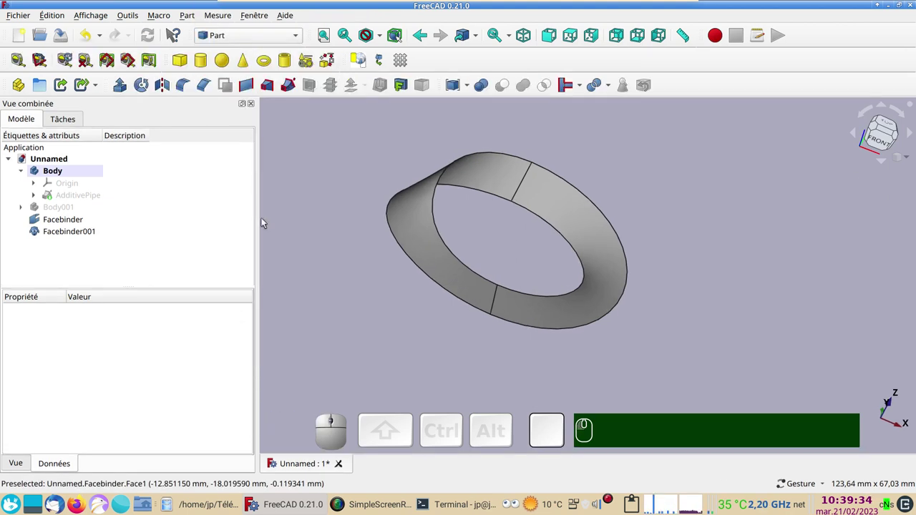
pyautogui.click(403, 239)
pyautogui.click(533, 308)
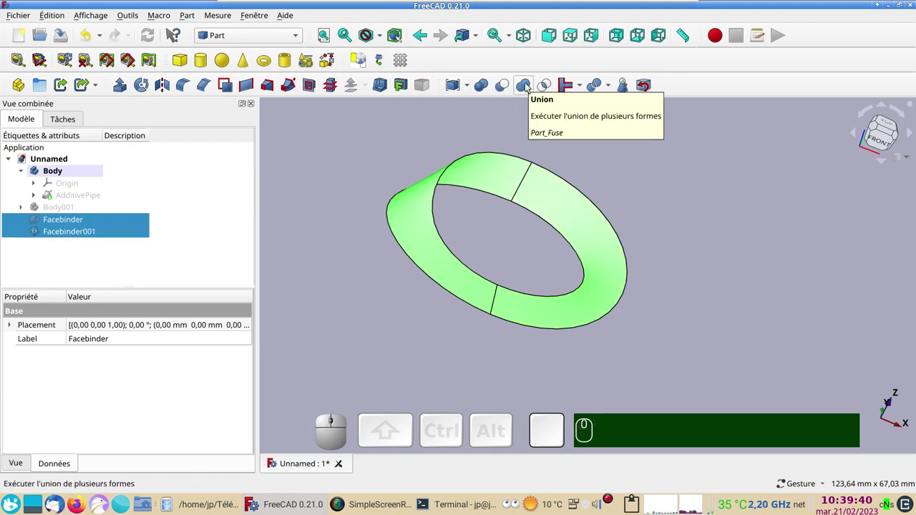
pyautogui.click(529, 83)
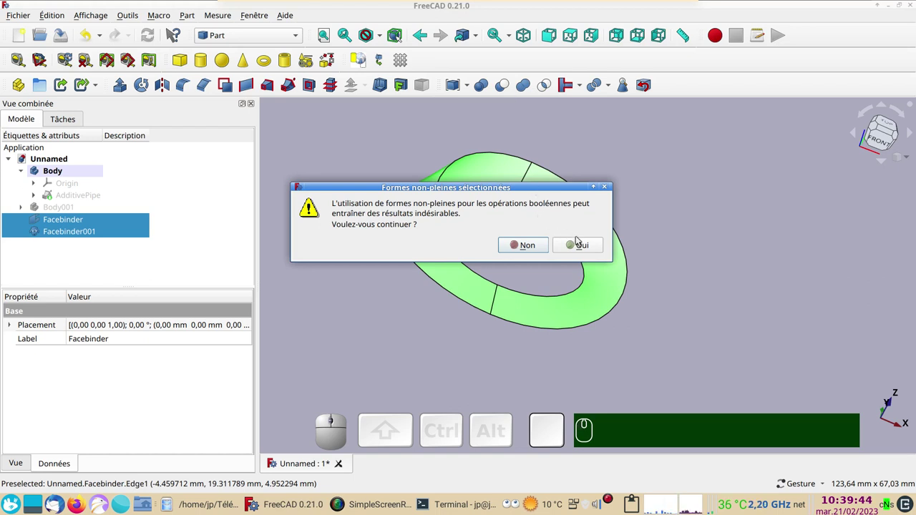
pyautogui.click(586, 242)
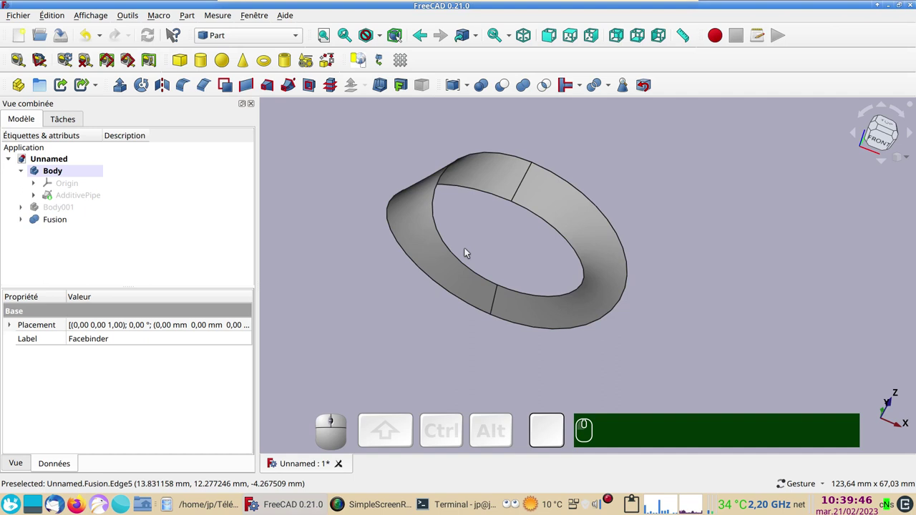
pyautogui.click(422, 243)
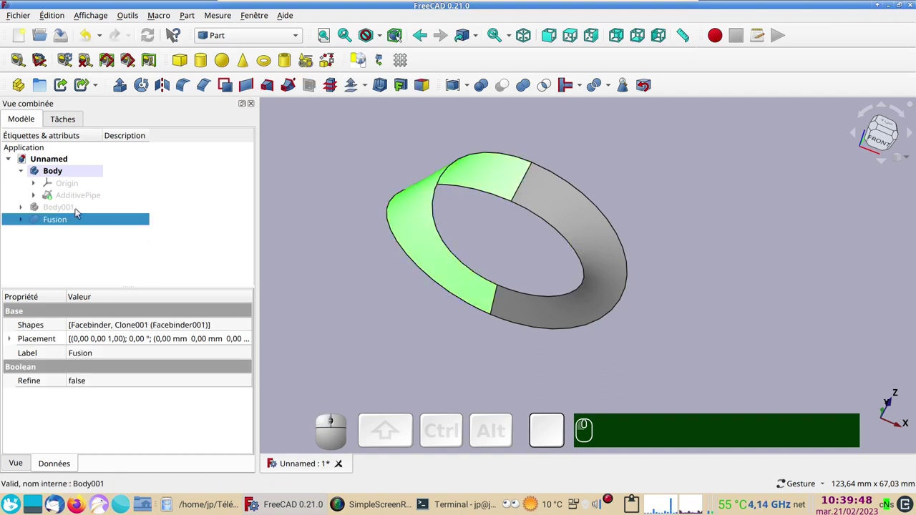
pyautogui.press('space')
pyautogui.press('space')
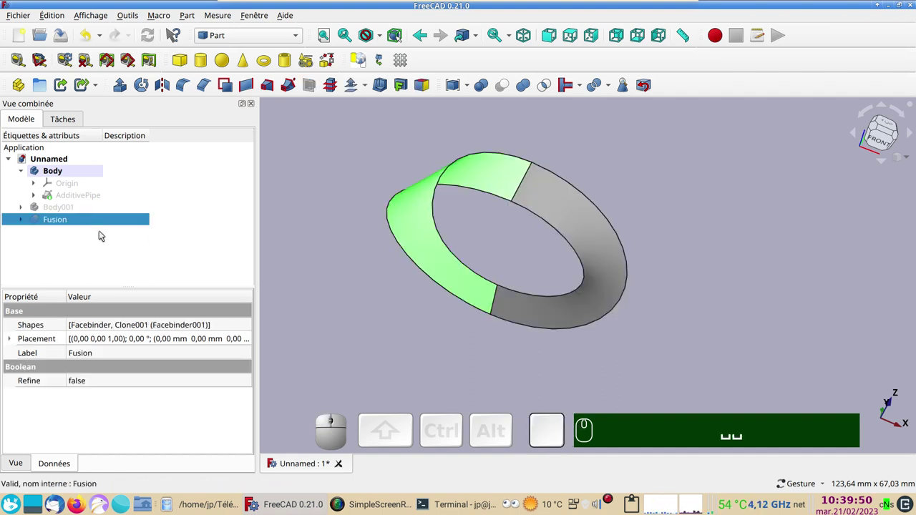
pyautogui.press('ctrl+d')
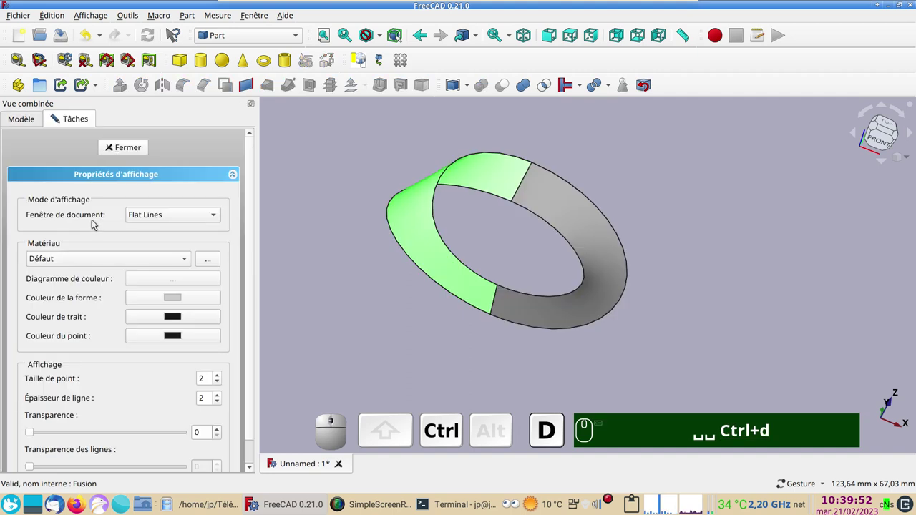
pyautogui.click(176, 220)
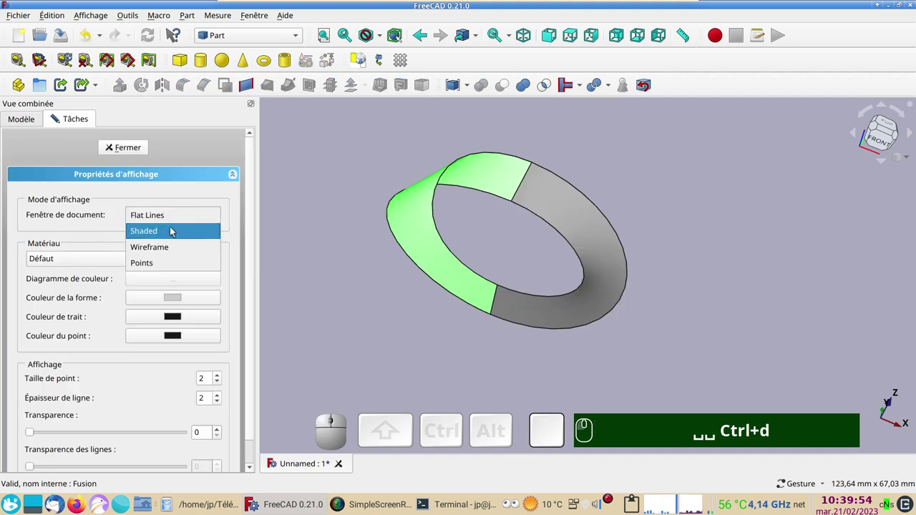
pyautogui.click(174, 228)
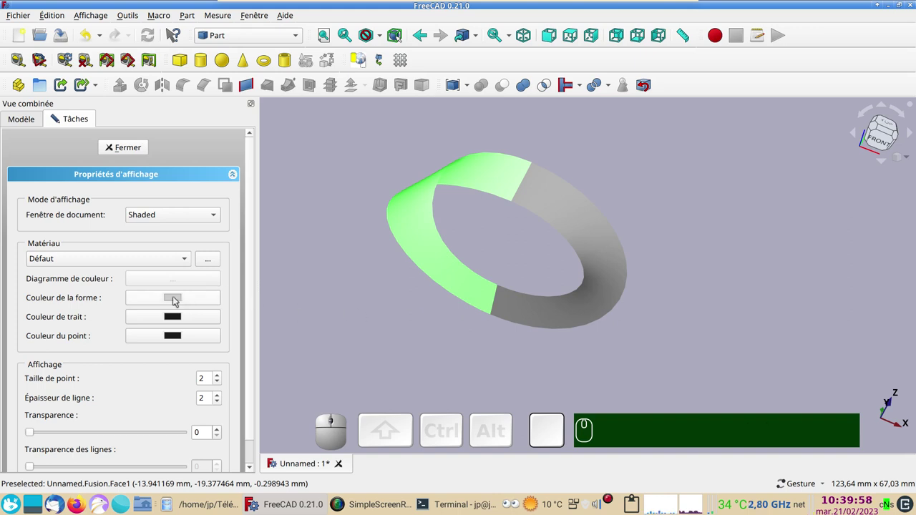
pyautogui.click(176, 297)
pyautogui.press('Escape')
pyautogui.click(138, 256)
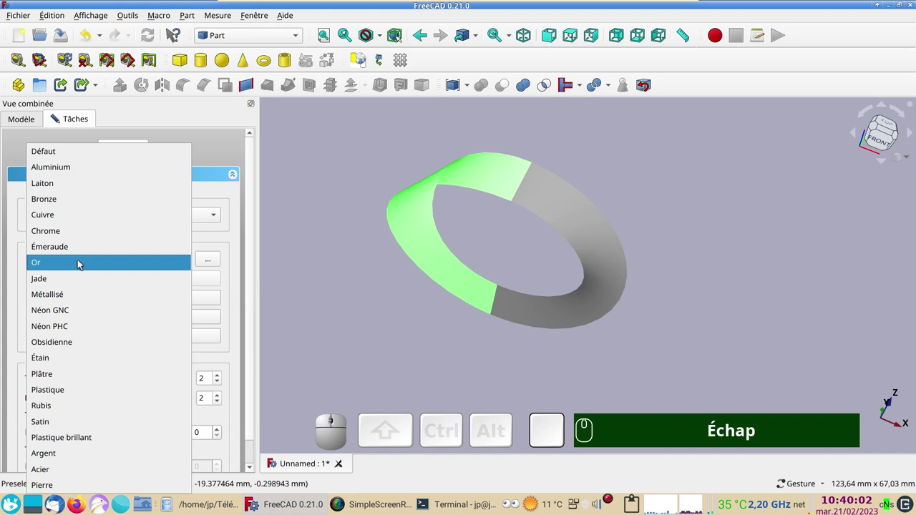
pyautogui.click(83, 260)
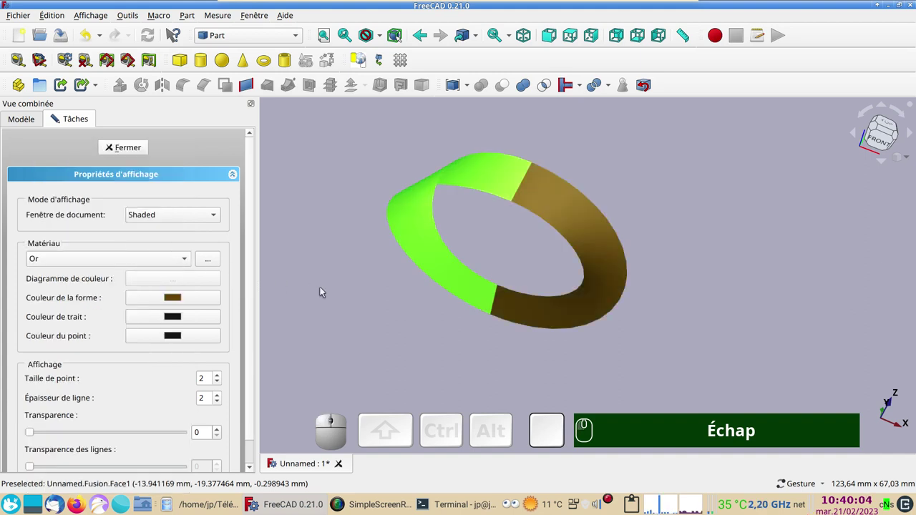
pyautogui.click(348, 291)
pyautogui.click(139, 148)
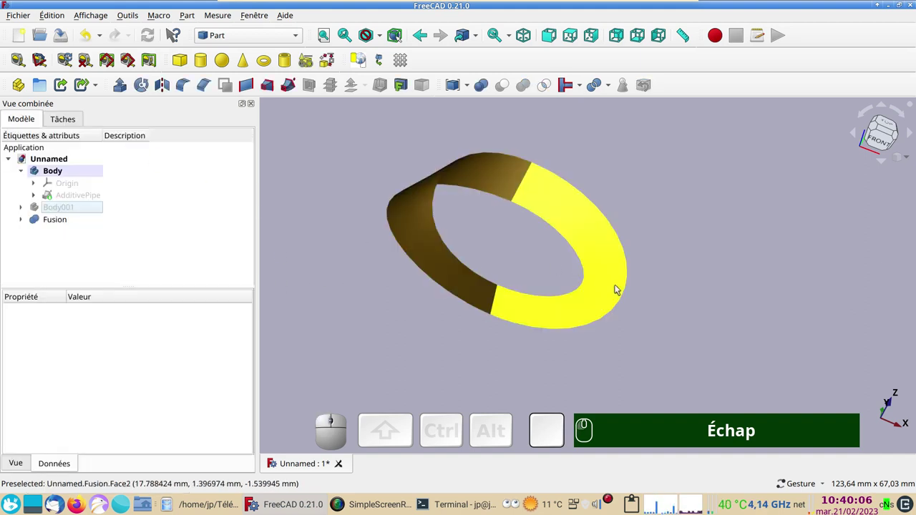
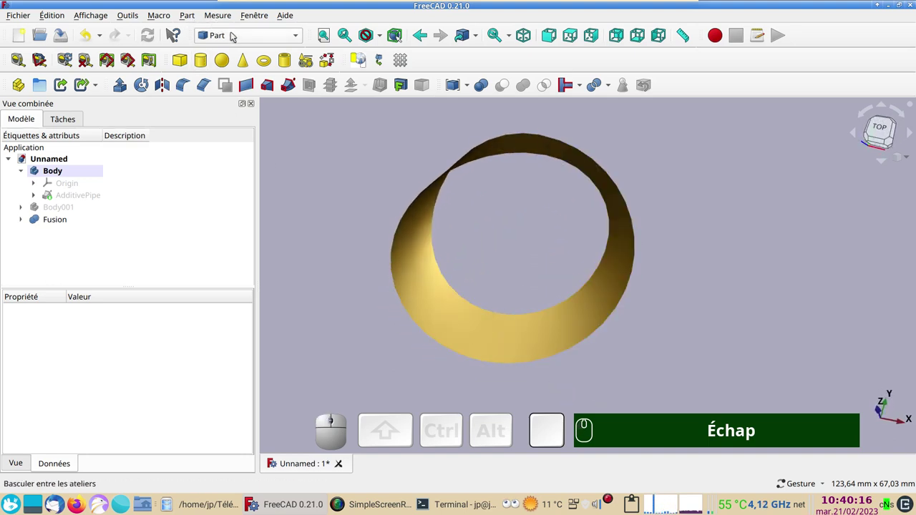
# Run the Curves ZebraTool on the strip and enlarge the stripe scale
pyautogui.click(234, 36)
pyautogui.click(242, 44)
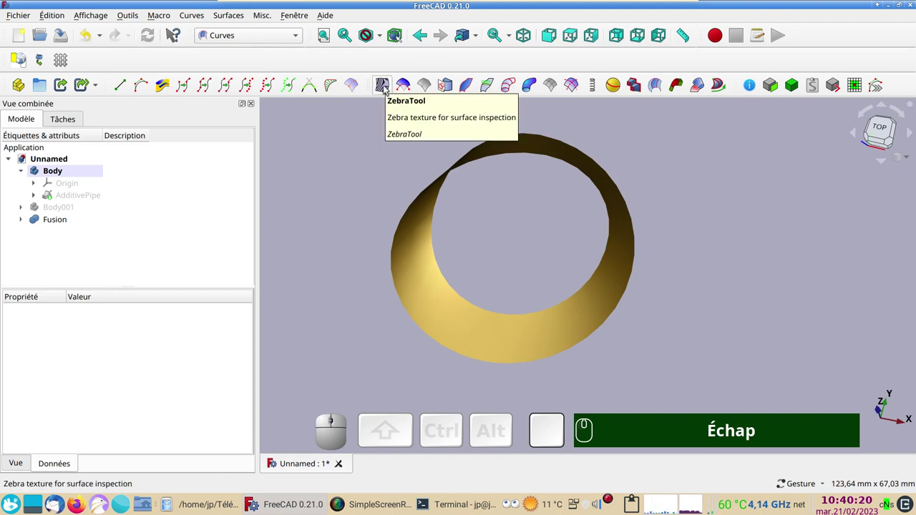
pyautogui.click(388, 84)
pyautogui.moveTo(386, 341); pyautogui.dragTo(447, 343)
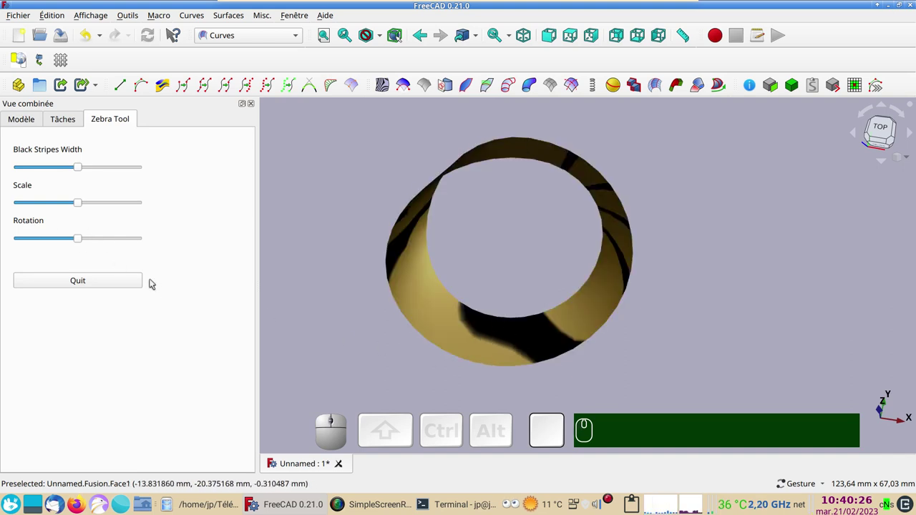
pyautogui.moveTo(78, 205); pyautogui.dragTo(107, 210)
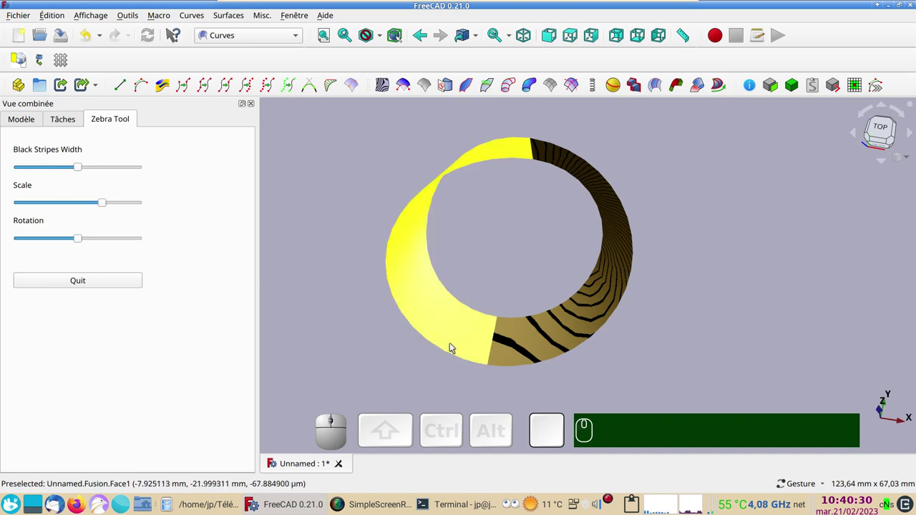
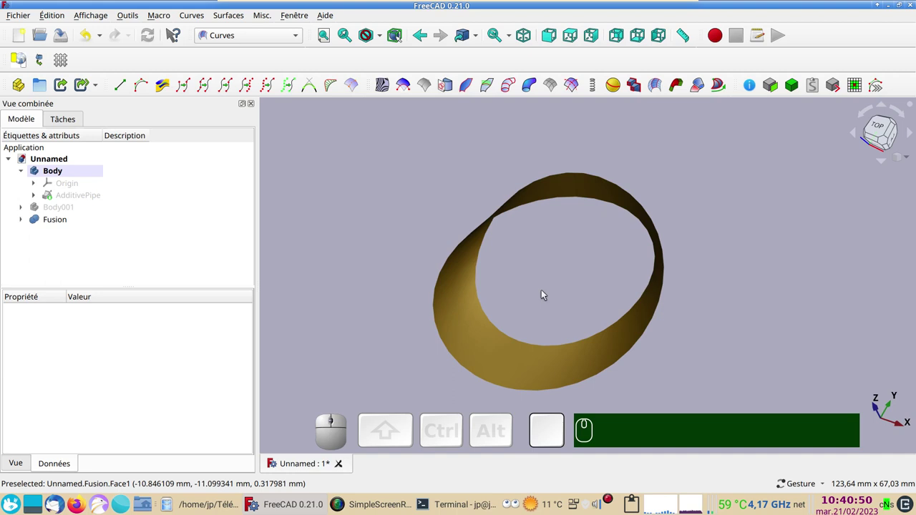
# Orbit the Möbius strip to inspect its two sweep halves from another angle
pyautogui.moveTo(718, 287); pyautogui.dragTo(741, 273)
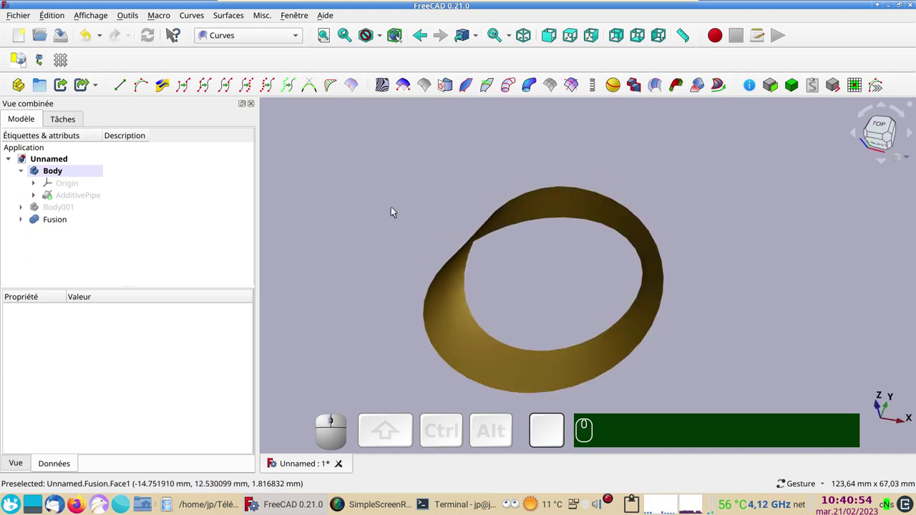
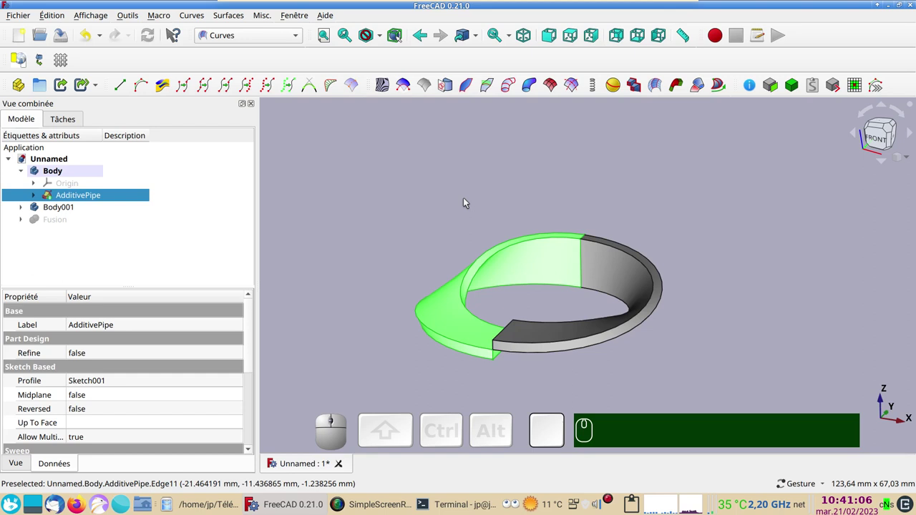
# Expand AdditivePipe and bring its profile sketch Sketch001 into the Sketcher for editing
pyautogui.moveTo(468, 201); pyautogui.dragTo(542, 271)
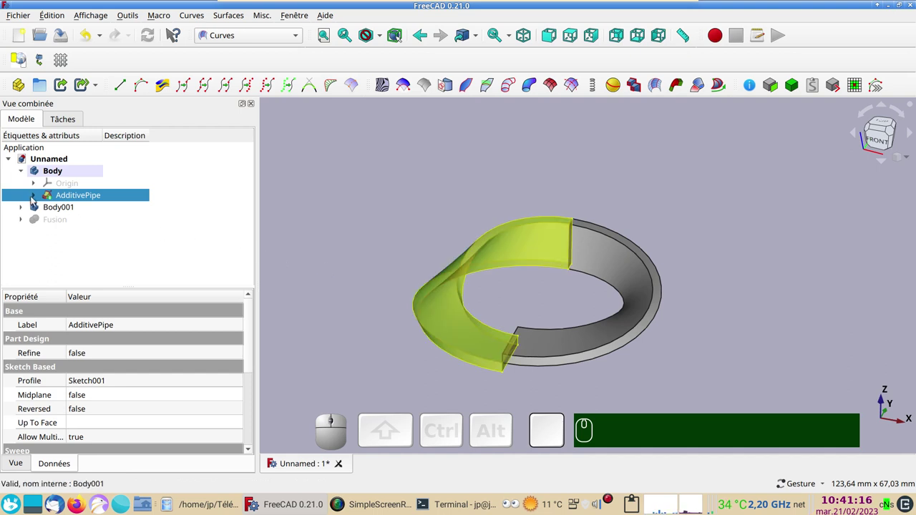
pyautogui.click(34, 202)
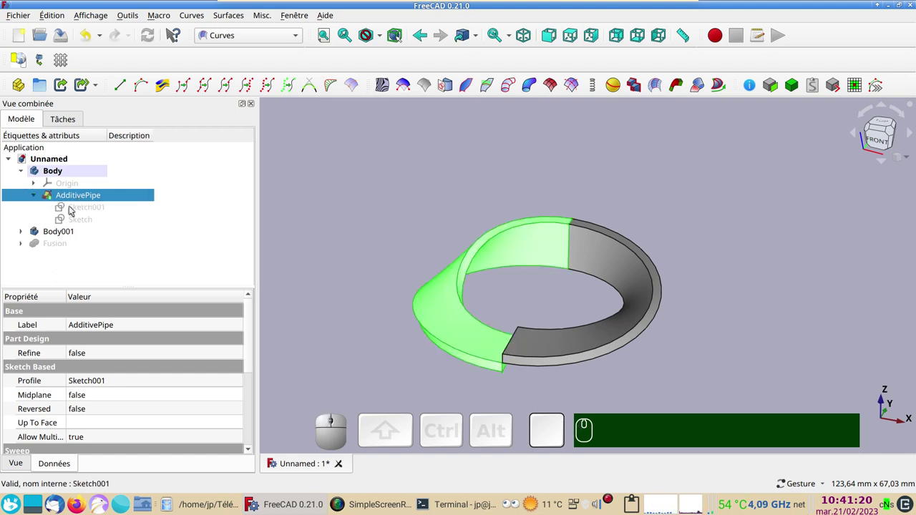
pyautogui.click(71, 208)
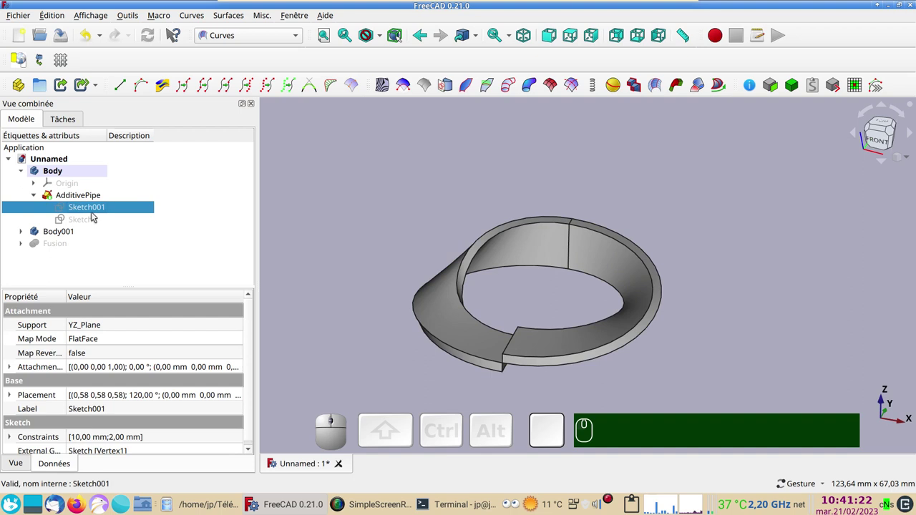
pyautogui.click(86, 207)
pyautogui.scroll(3)
# Delete the rectangle's two old position constraints and drag it off the path point
pyautogui.rightClick(552, 272)
pyautogui.moveTo(405, 236); pyautogui.dragTo(272, 222)
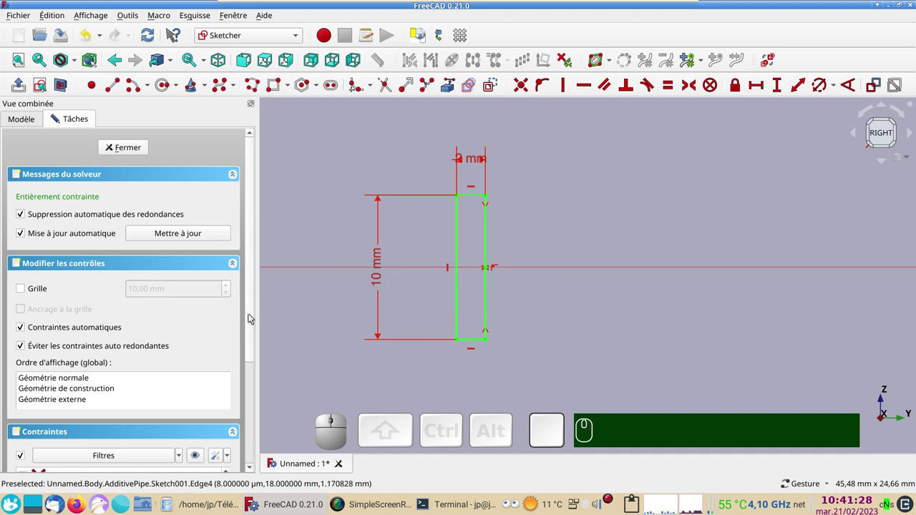
pyautogui.moveTo(250, 316); pyautogui.dragTo(194, 398)
pyautogui.scroll(-3)
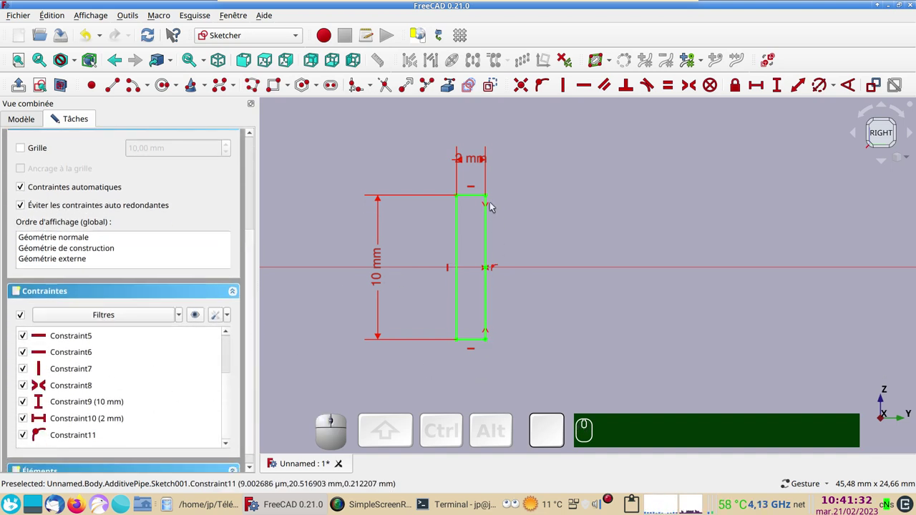
pyautogui.click(66, 388)
pyautogui.press('Delete')
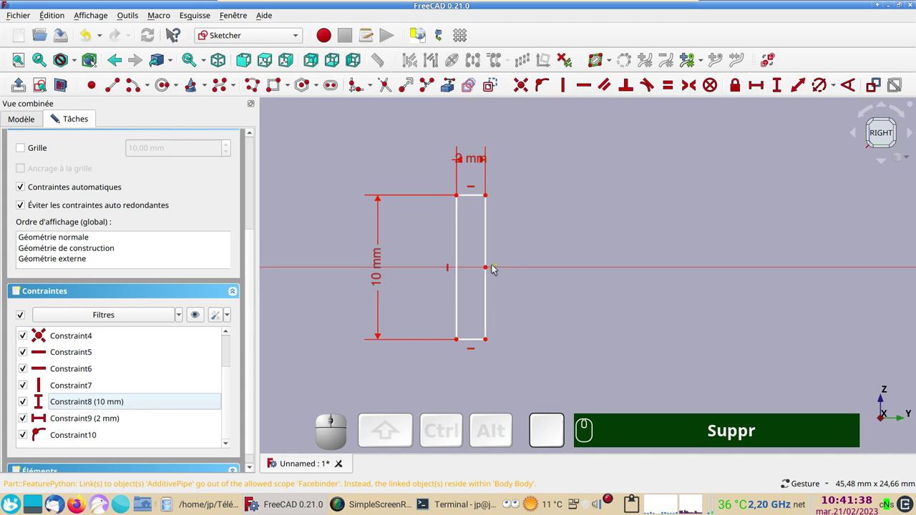
pyautogui.click(91, 435)
pyautogui.press('Delete')
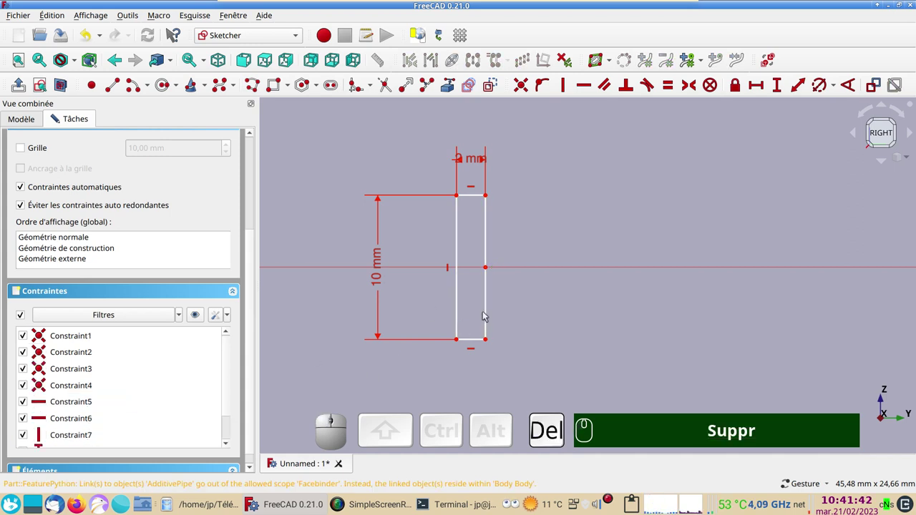
pyautogui.moveTo(486, 312); pyautogui.dragTo(564, 349)
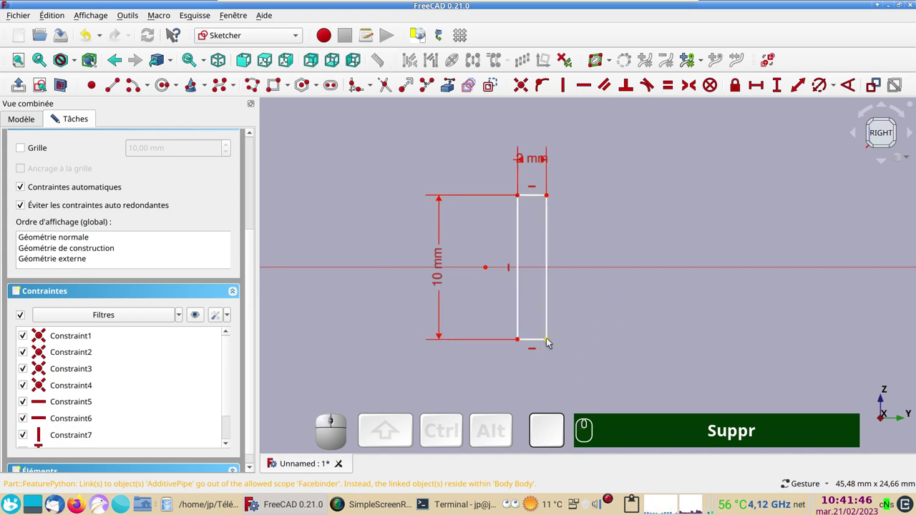
# Make two opposite rectangle corners symmetric about the path point
pyautogui.click(549, 340)
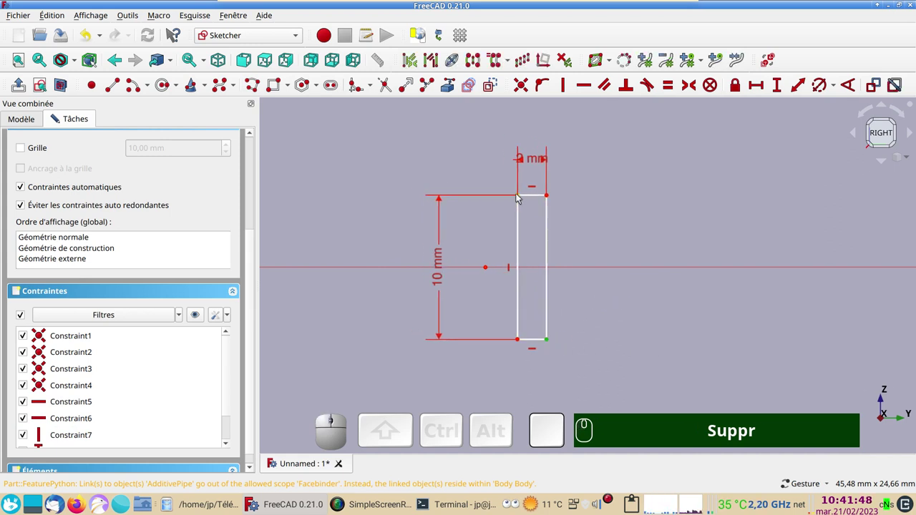
pyautogui.click(517, 196)
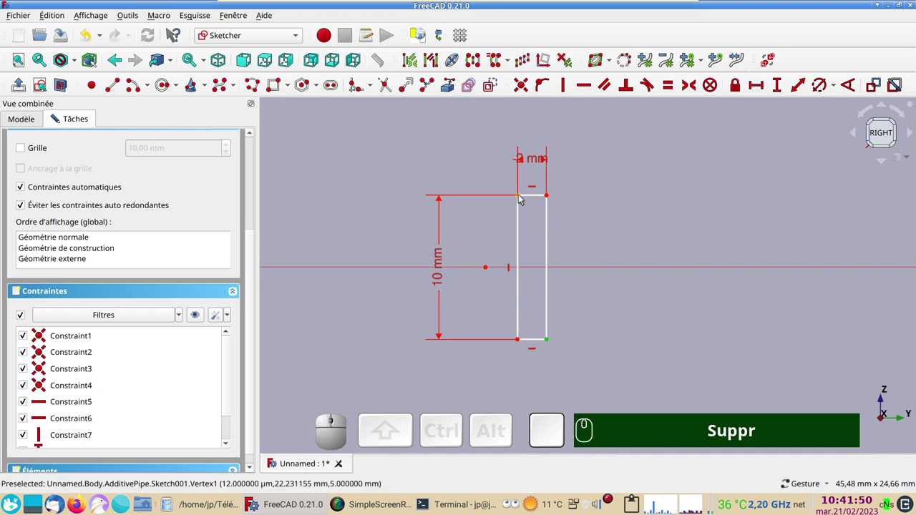
pyautogui.click(520, 197)
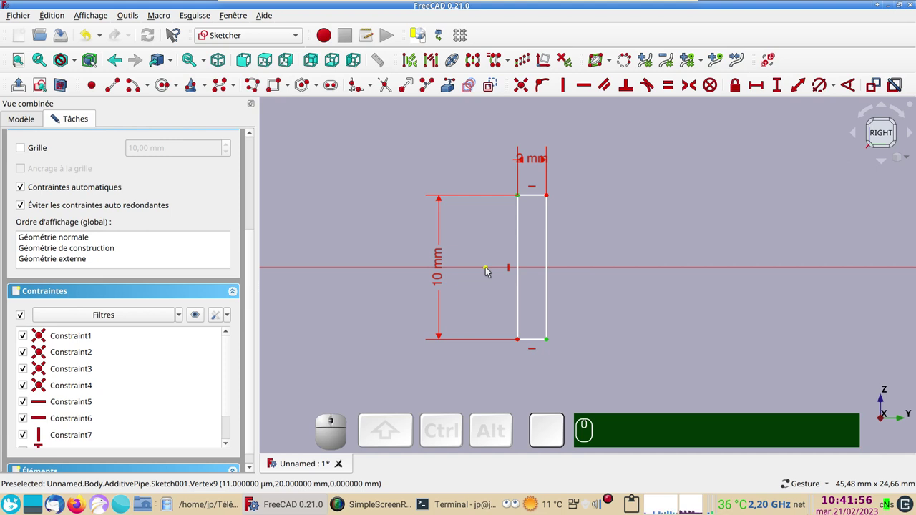
pyautogui.click(487, 269)
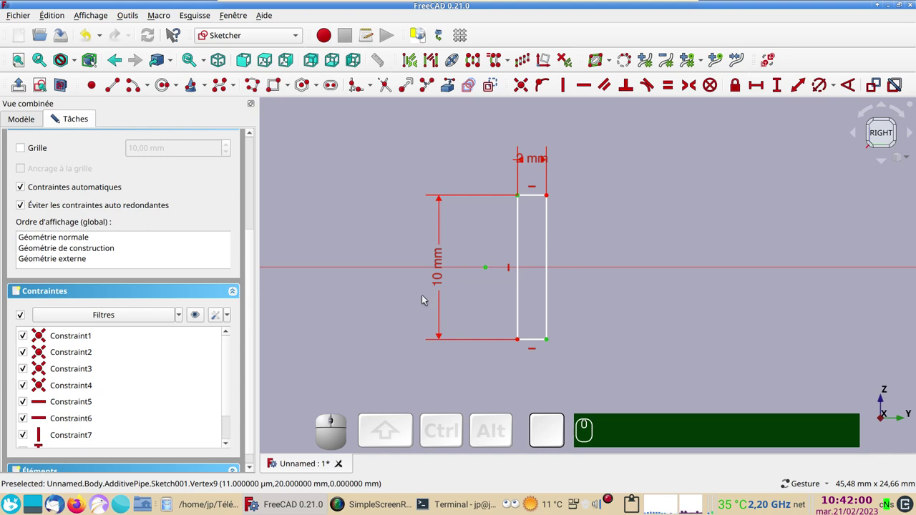
pyautogui.press('s')
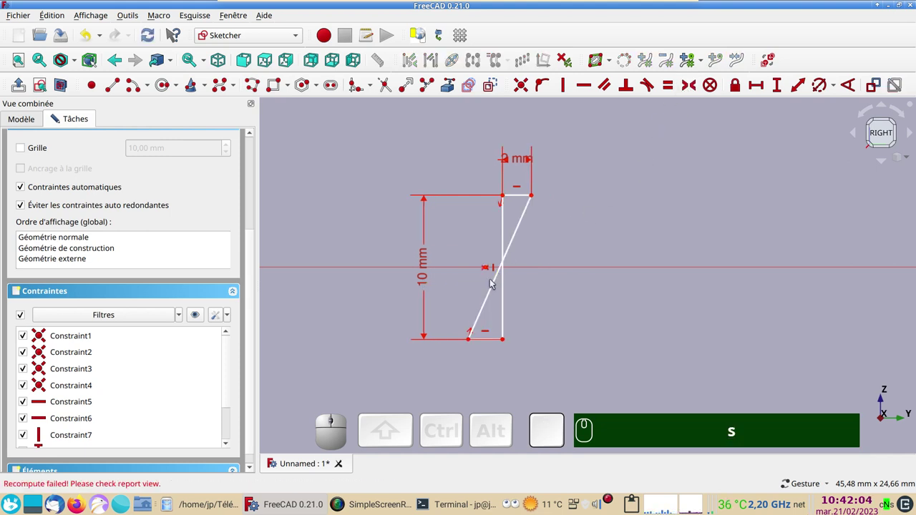
# Constrain the slanted side vertical so the 10 x 2 mm rectangle is fully constrained again
pyautogui.click(493, 286)
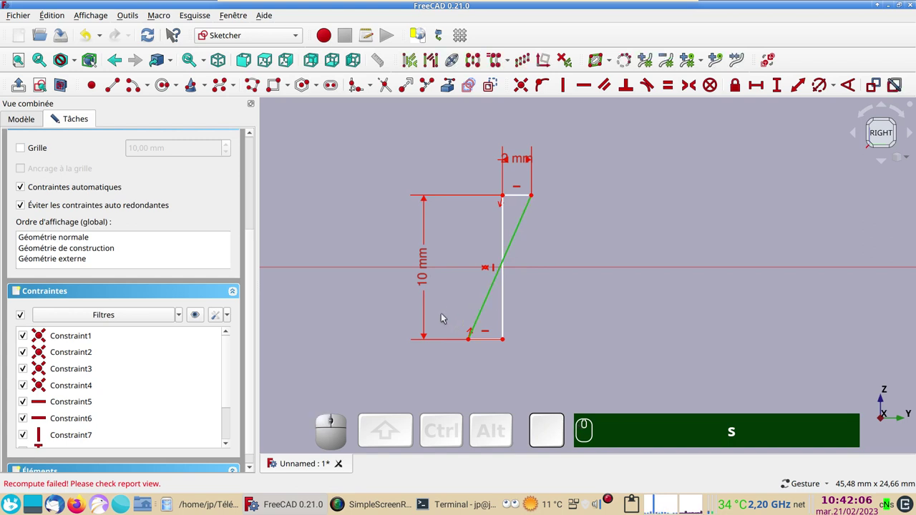
pyautogui.write('sv')
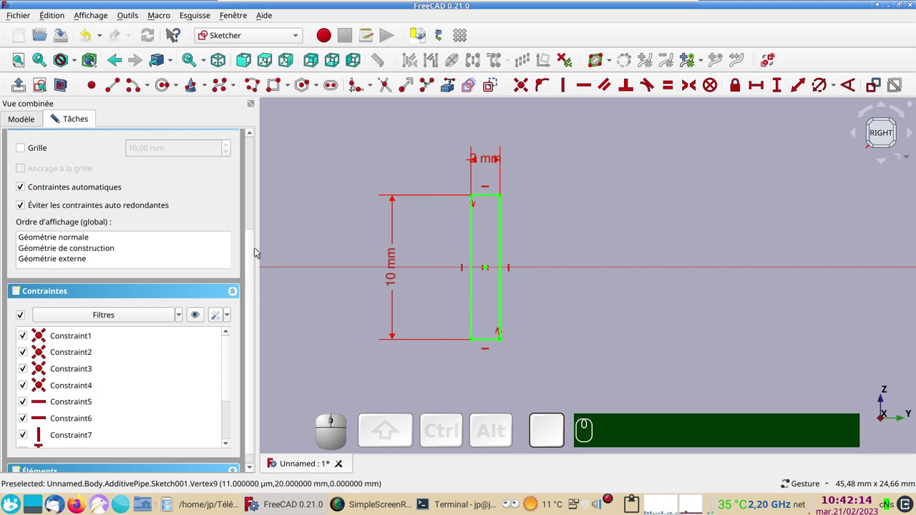
pyautogui.click(259, 248)
pyautogui.moveTo(255, 257); pyautogui.dragTo(92, 225)
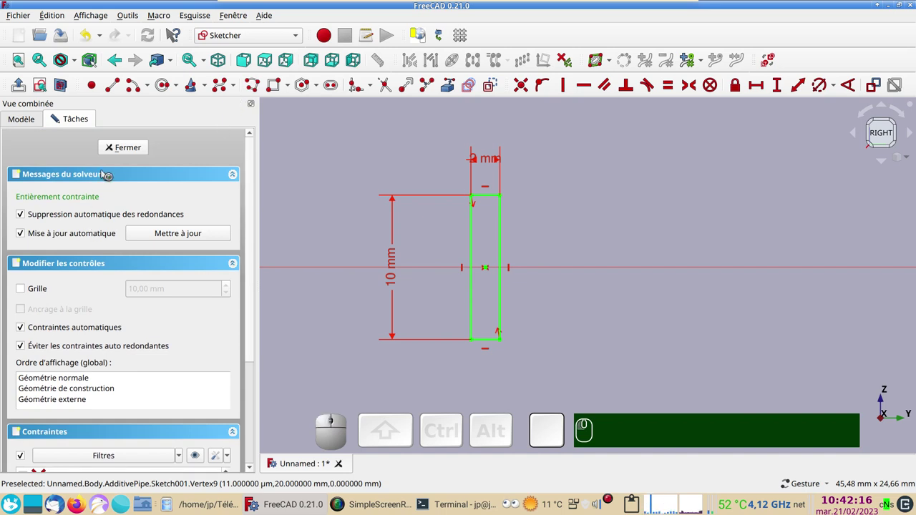
# Leave the sketch, then select both strip halves and bring up their display properties
pyautogui.click(126, 147)
pyautogui.moveTo(382, 361); pyautogui.dragTo(350, 377)
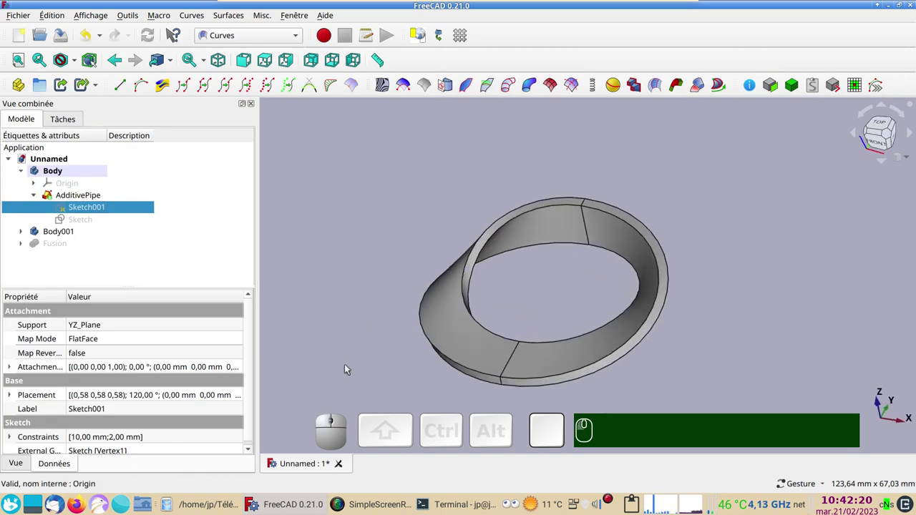
pyautogui.scroll(3)
pyautogui.rightClick(343, 282)
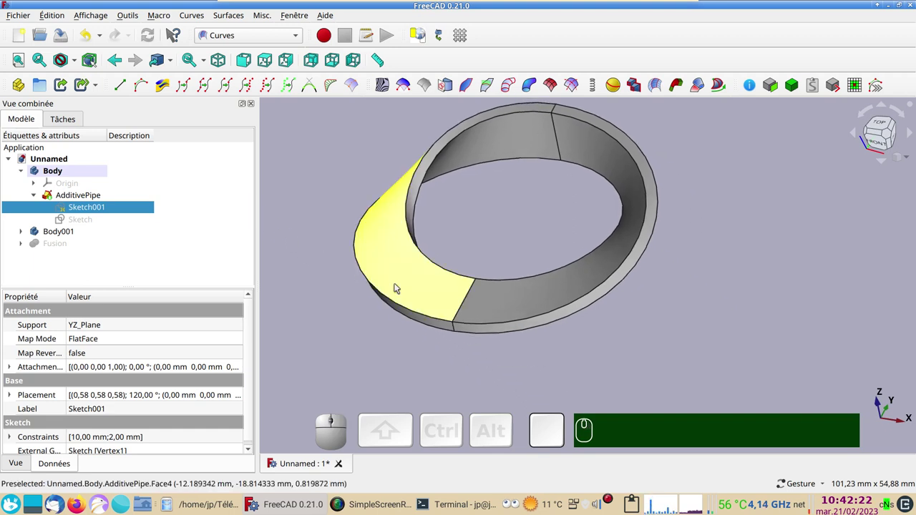
pyautogui.click(396, 288)
pyautogui.click(505, 304)
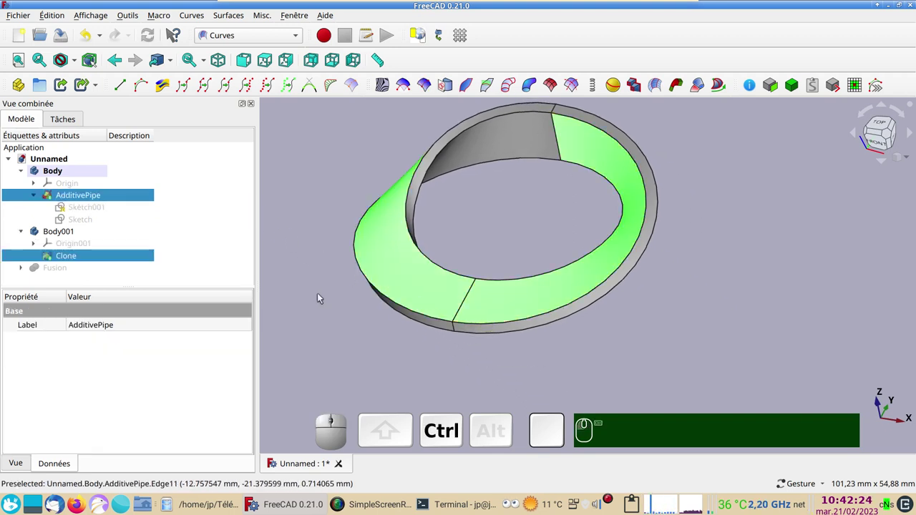
pyautogui.press('d')
# Set both halves to shaded display with Jade material and close the panel
pyautogui.click(195, 209)
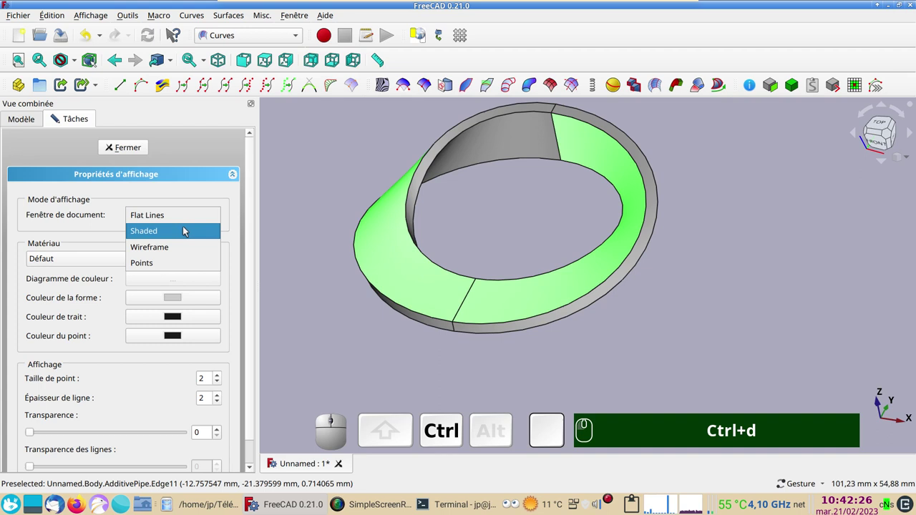
pyautogui.click(188, 226)
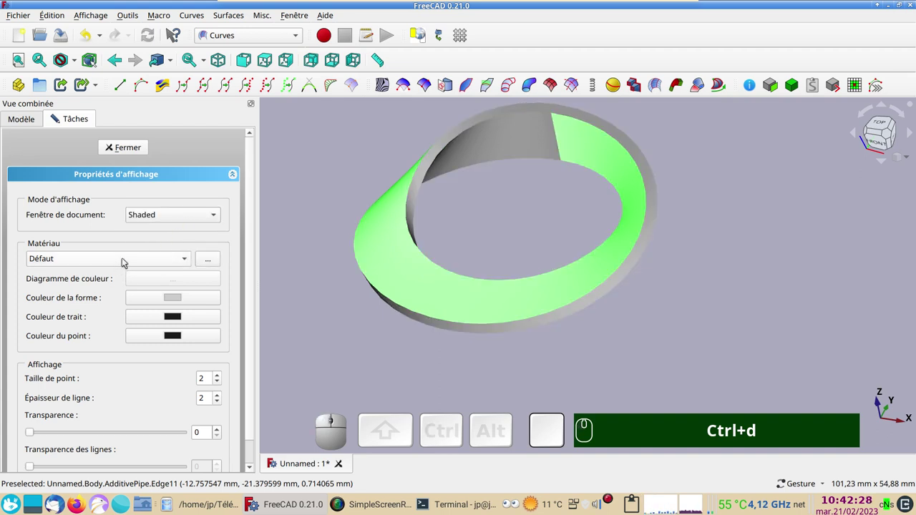
pyautogui.click(125, 257)
pyautogui.click(103, 280)
pyautogui.click(349, 347)
pyautogui.click(137, 147)
pyautogui.moveTo(475, 269); pyautogui.dragTo(704, 329)
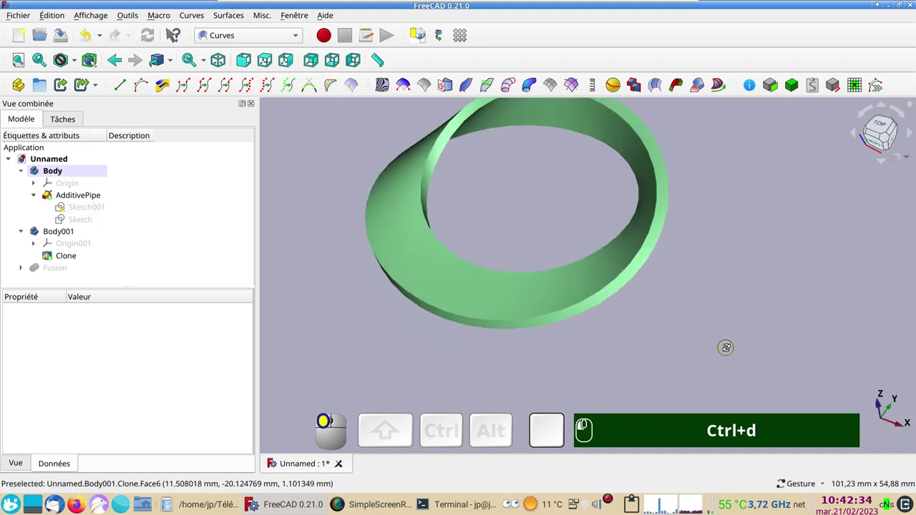
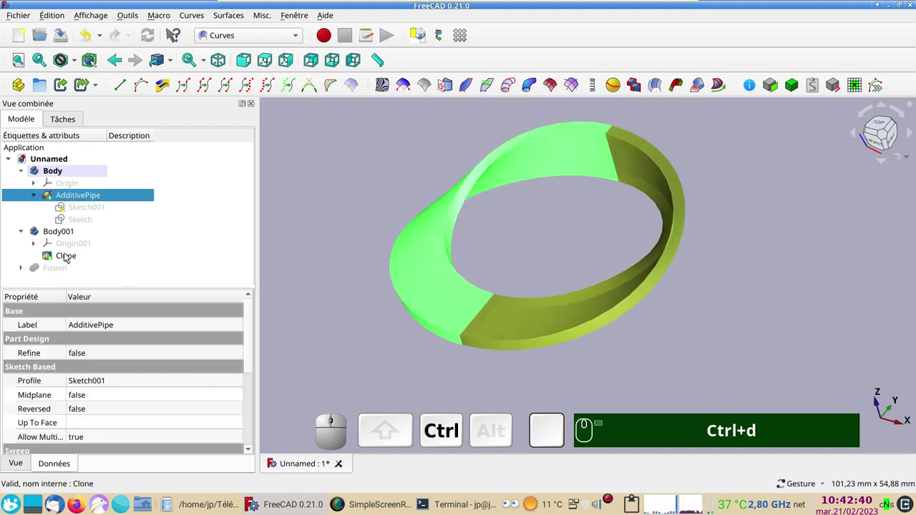
# In Mesh Design, tessellate AdditivePipe and Clone with Mefisto using a 2 mm maximum edge length
pyautogui.click(69, 252)
pyautogui.click(249, 38)
pyautogui.click(266, 135)
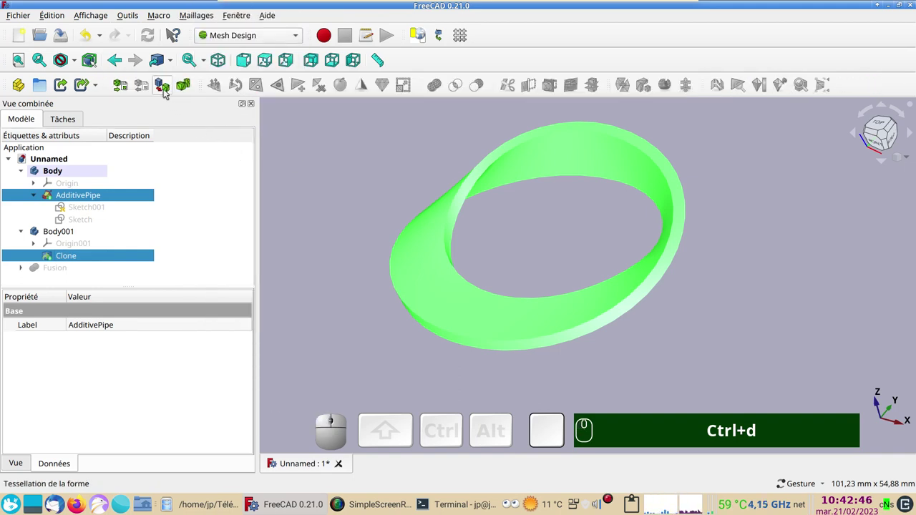
pyautogui.click(171, 94)
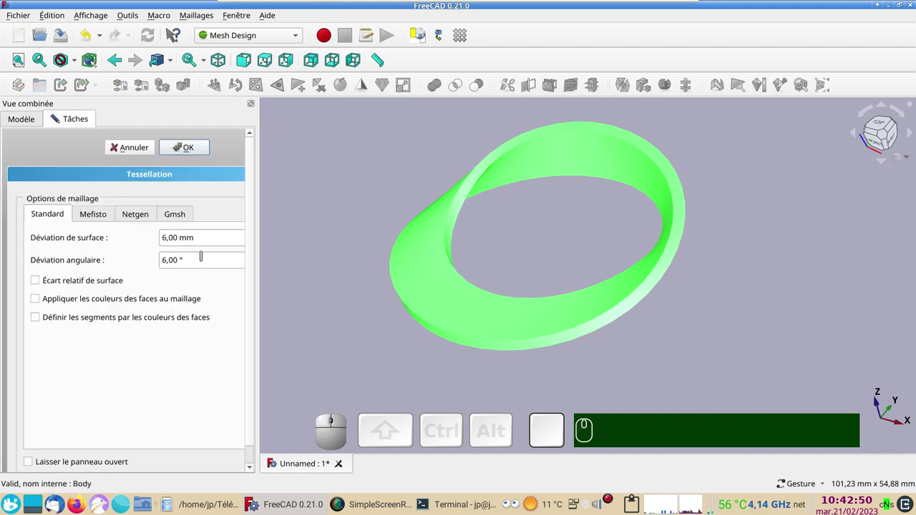
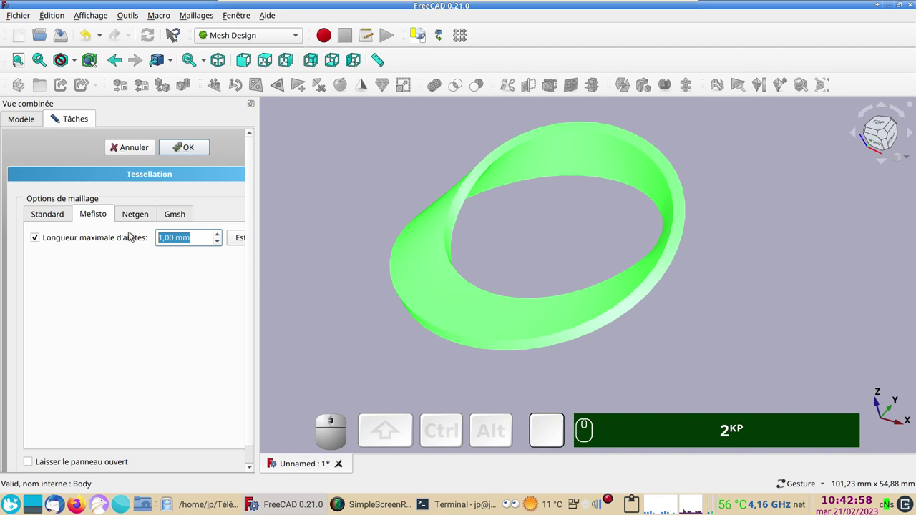
pyautogui.press('KP_2')
pyautogui.press('KP_2')
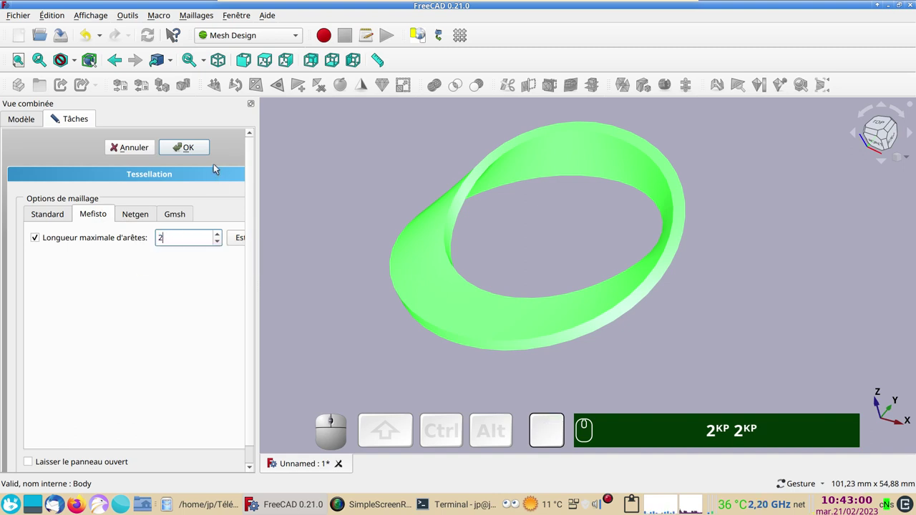
pyautogui.click(195, 149)
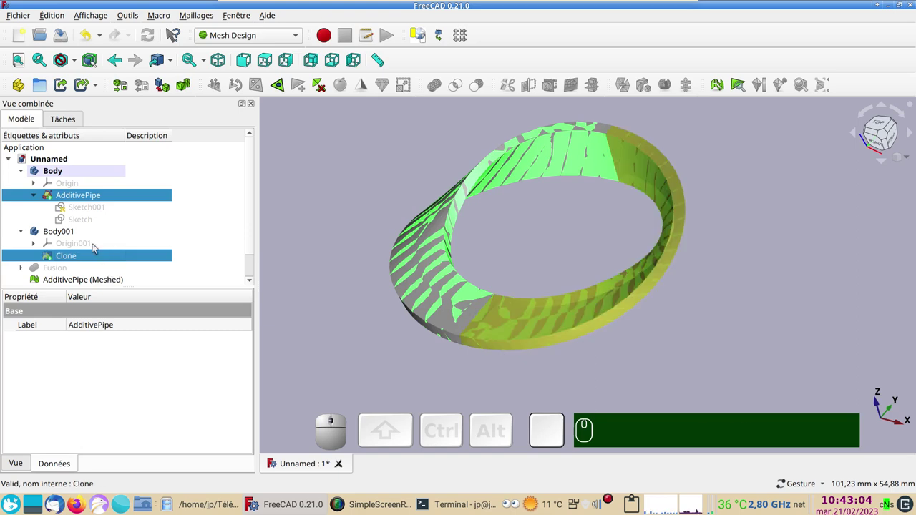
# Hide the original solids and view the tessellated mesh as wireframe, zooming in on its triangles
pyautogui.press('space')
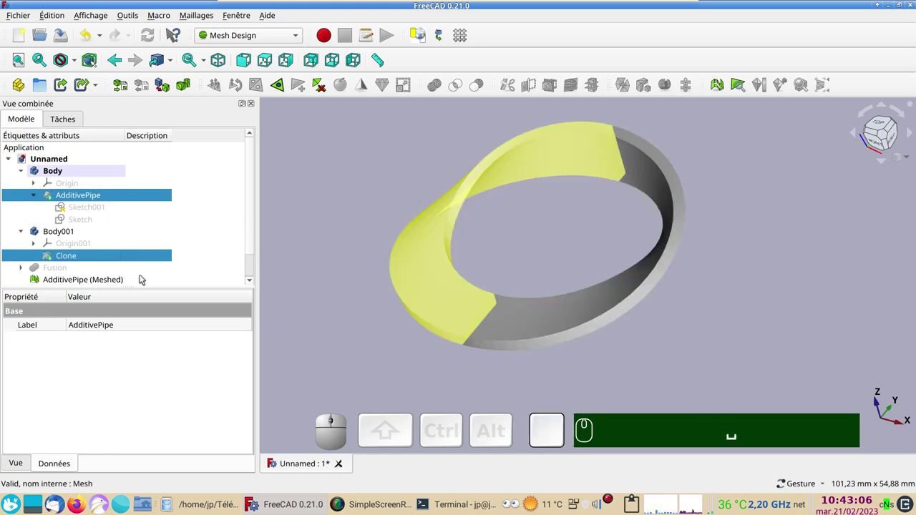
pyautogui.press('&')
pyautogui.click(340, 316)
pyautogui.press('&')
pyautogui.write('&&')
pyautogui.moveTo(352, 315); pyautogui.dragTo(513, 310)
pyautogui.scroll(3)
pyautogui.moveTo(501, 267); pyautogui.dragTo(527, 265)
pyautogui.write('&&²')
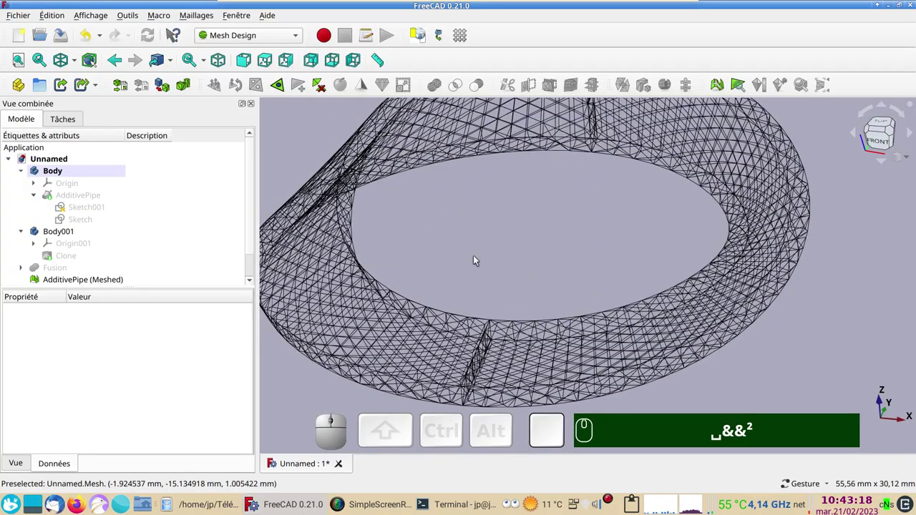
# Return the mesh to shaded display, zoom to fit and select AdditivePipe (Meshed) with Clone (Meshed)
pyautogui.write('a')
pyautogui.click(475, 258)
pyautogui.write('a')
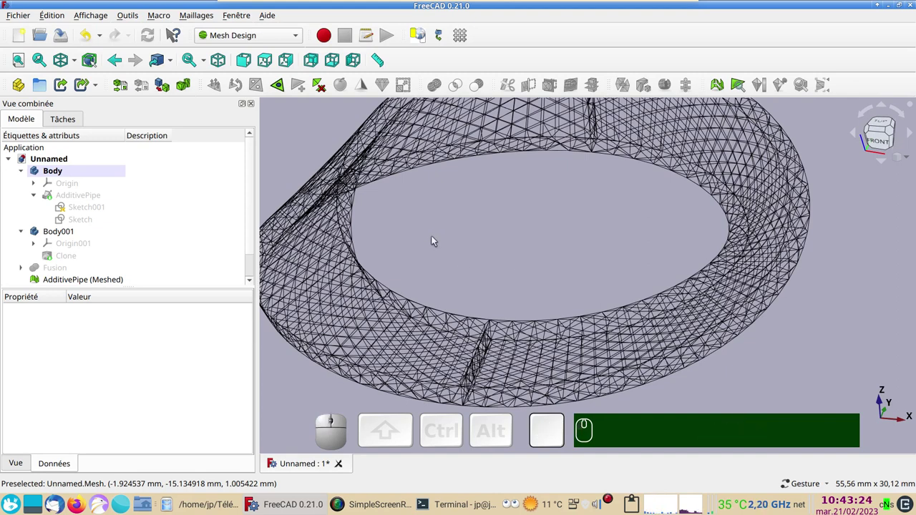
pyautogui.write('v')
pyautogui.press('KP_1')
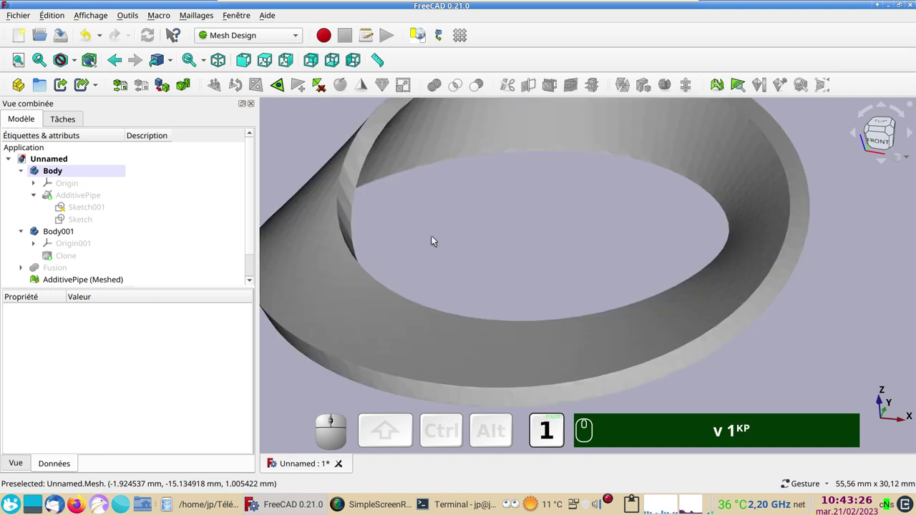
pyautogui.scroll(-3)
pyautogui.moveTo(851, 315); pyautogui.dragTo(287, 281)
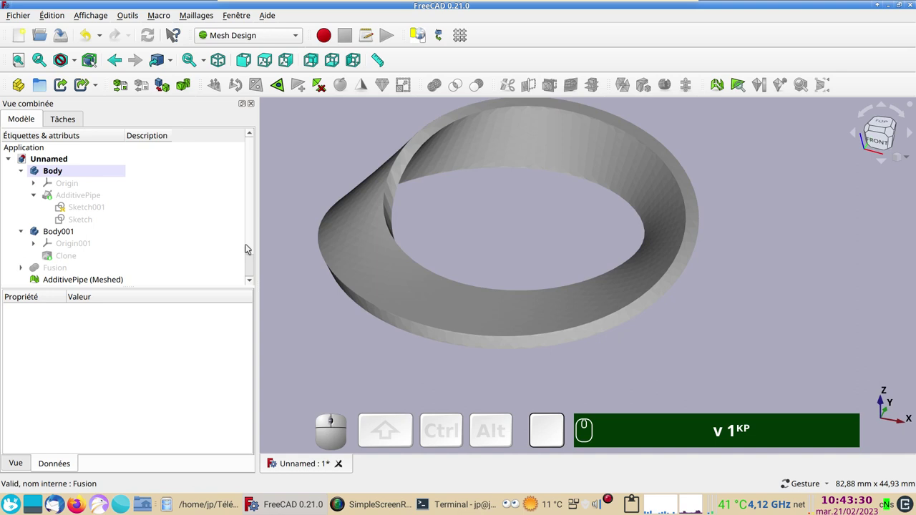
pyautogui.click(248, 246)
pyautogui.click(123, 257)
pyautogui.click(91, 269)
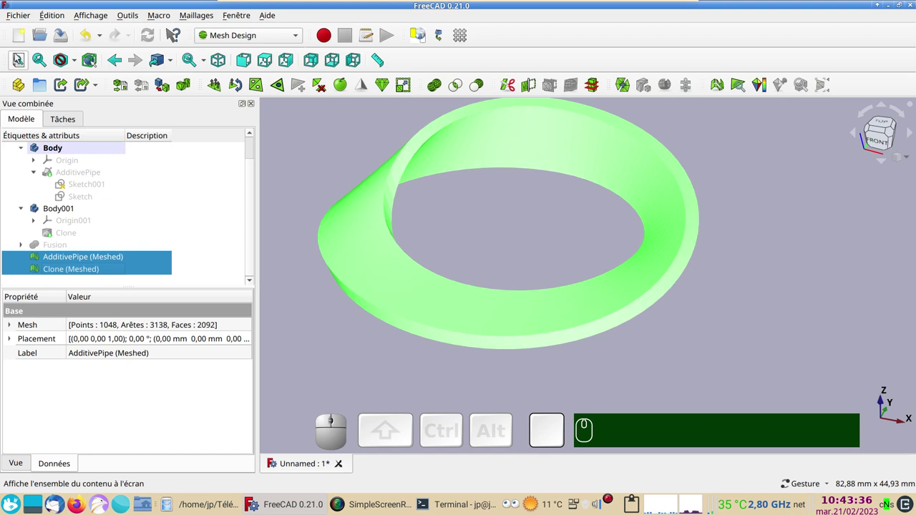
# Start exporting the selected meshes, keeping STL Mesh as the file type
pyautogui.click(16, 17)
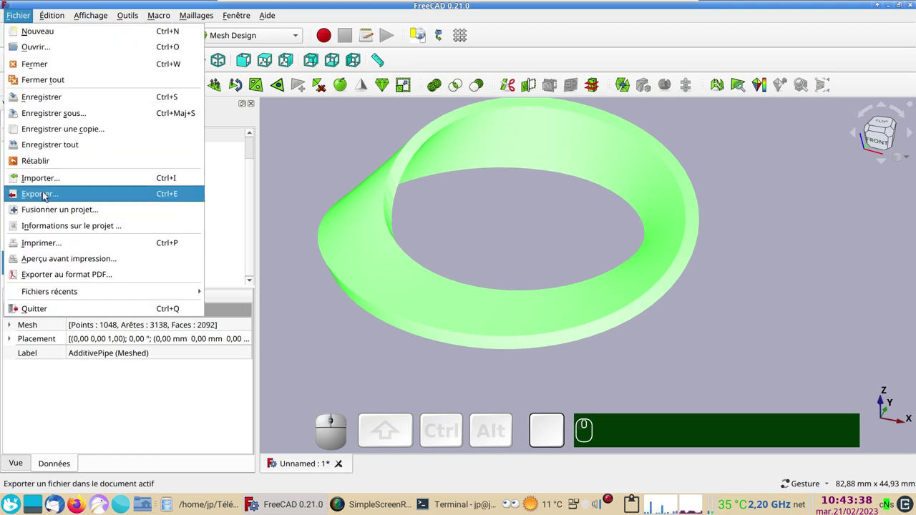
pyautogui.click(44, 193)
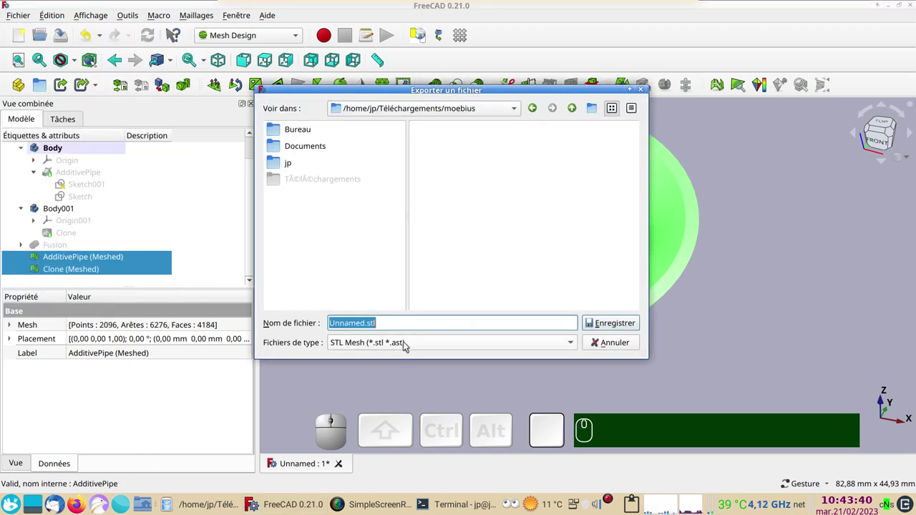
pyautogui.click(436, 342)
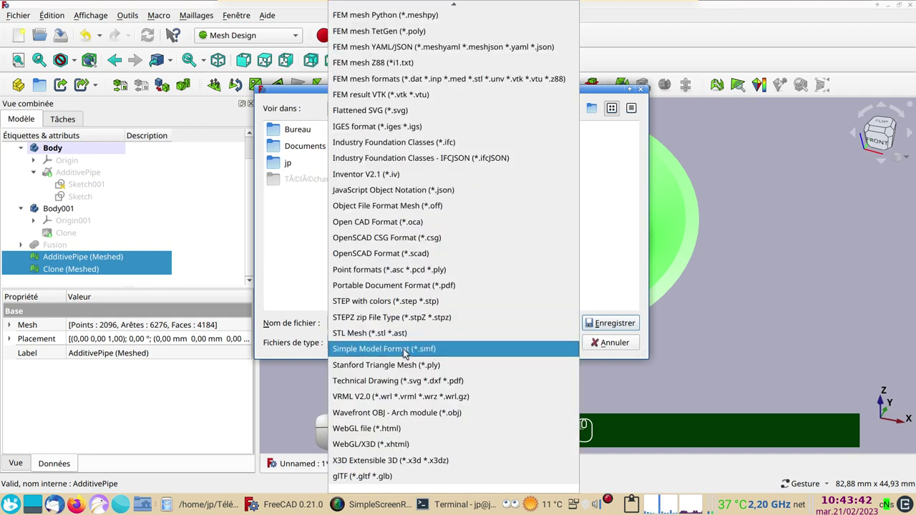
pyautogui.click(394, 335)
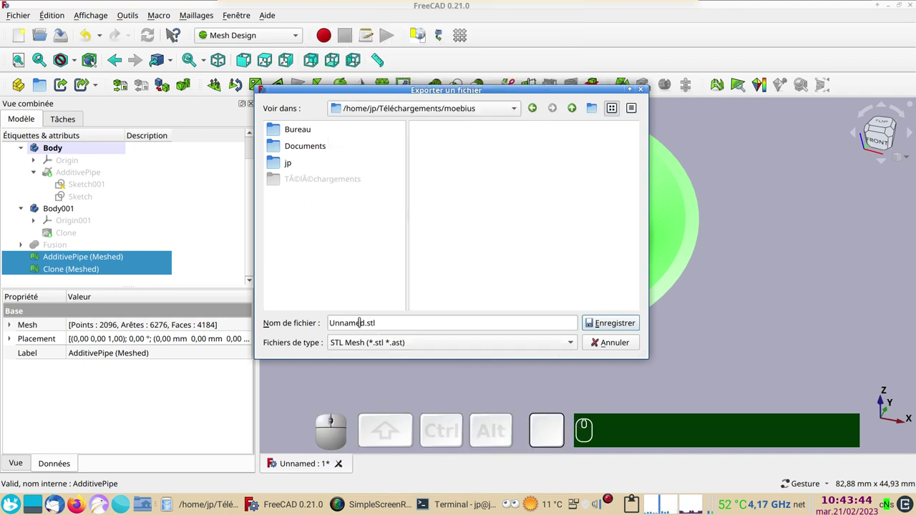
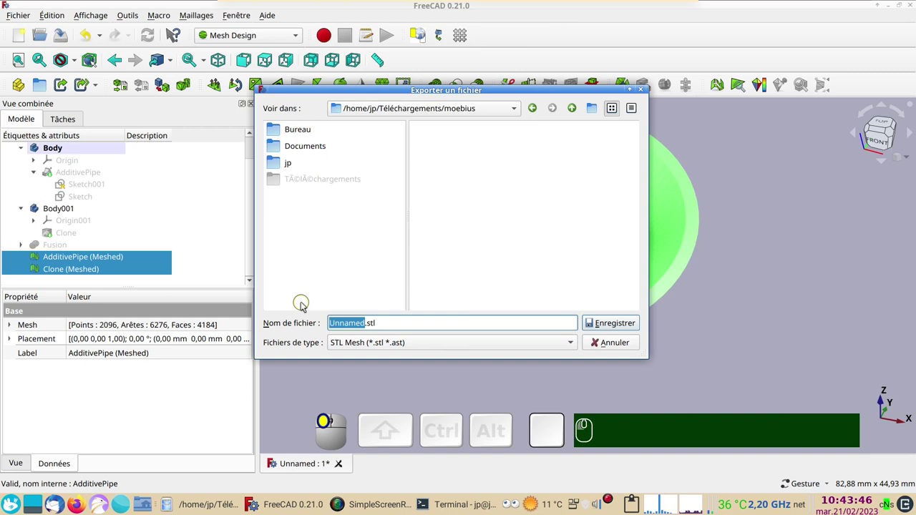
# Name the export moebius.stl and save it into the moebius folder
pyautogui.write('oe')
pyautogui.write('b')
pyautogui.write('i')
pyautogui.write('us')
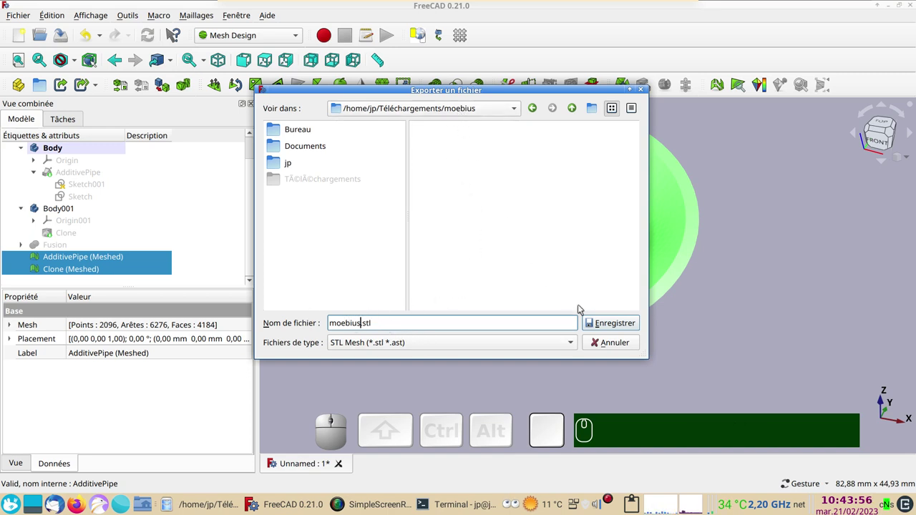
pyautogui.click(620, 323)
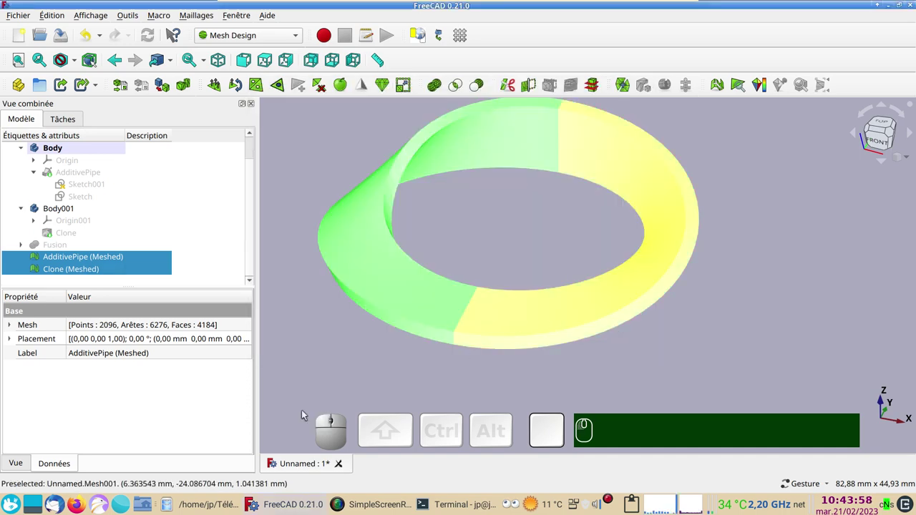
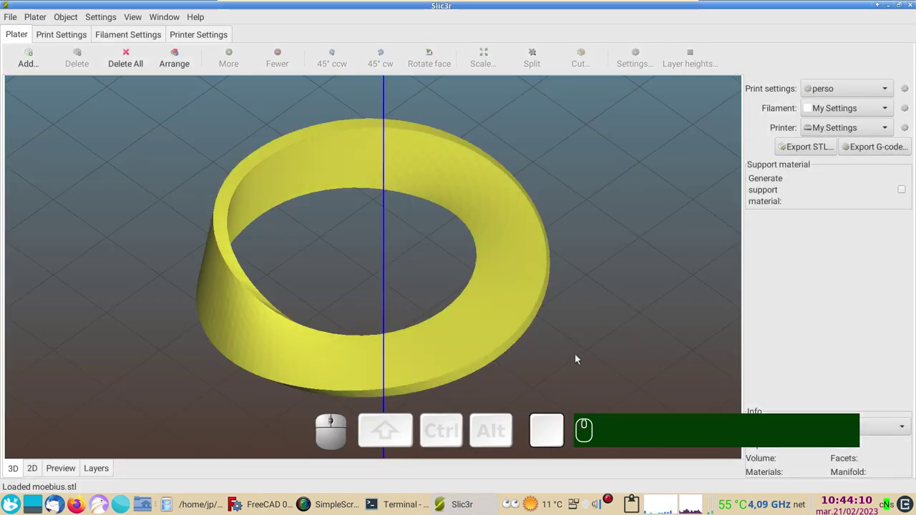
# In Slic3r, orbit the loaded moebius.stl and view its sliced layer preview
pyautogui.moveTo(555, 383); pyautogui.dragTo(136, 430)
pyautogui.click(65, 469)
pyautogui.moveTo(559, 374); pyautogui.dragTo(390, 360)
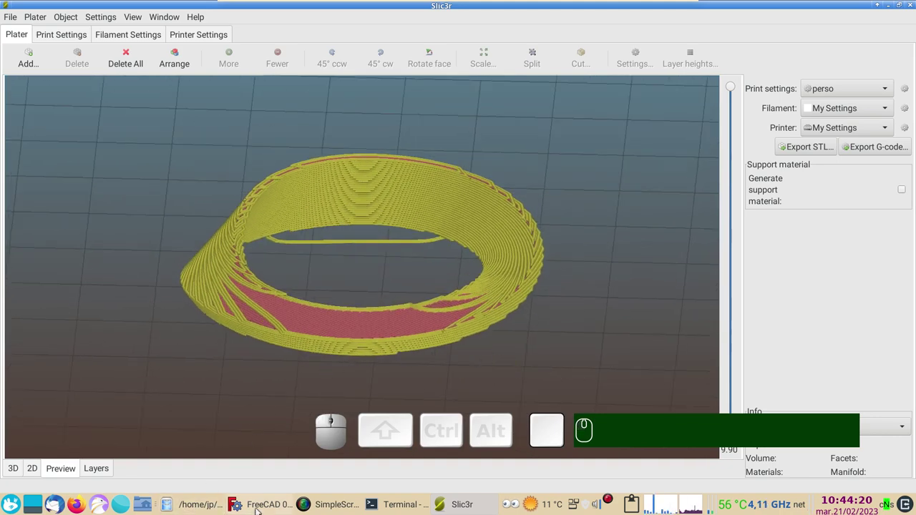
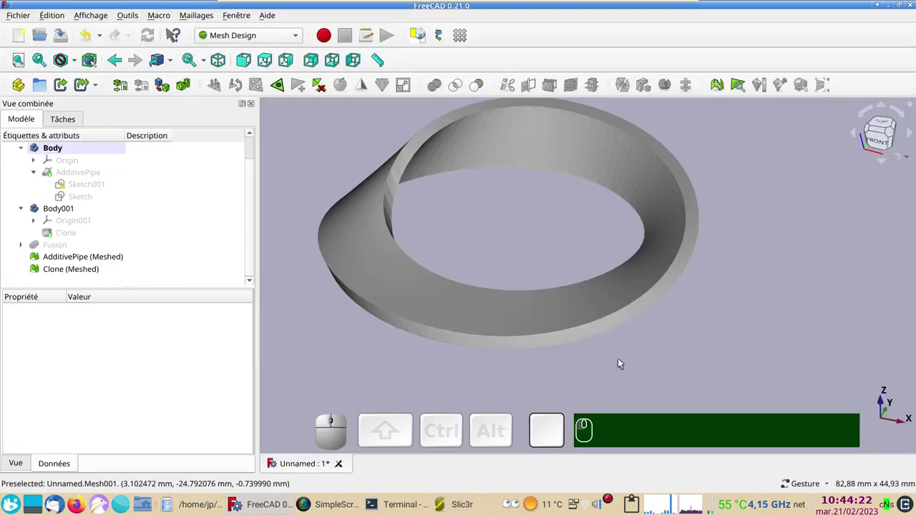
# Return to FreeCAD and select the AdditivePipe (Meshed) mesh
pyautogui.click(624, 363)
pyautogui.click(86, 261)
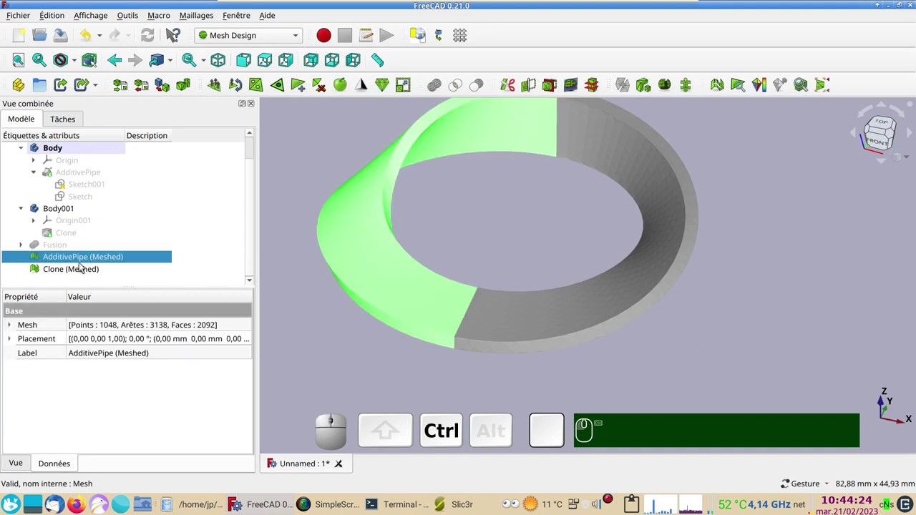